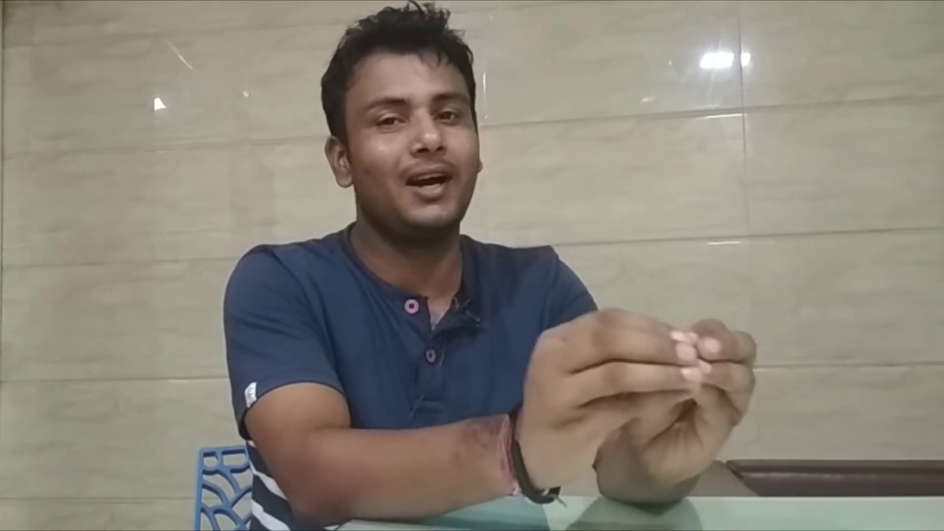
Step: Bring up Illustrator's start screen with the list of recent files
{"action": "key", "text": "ctrl+alt+e"}
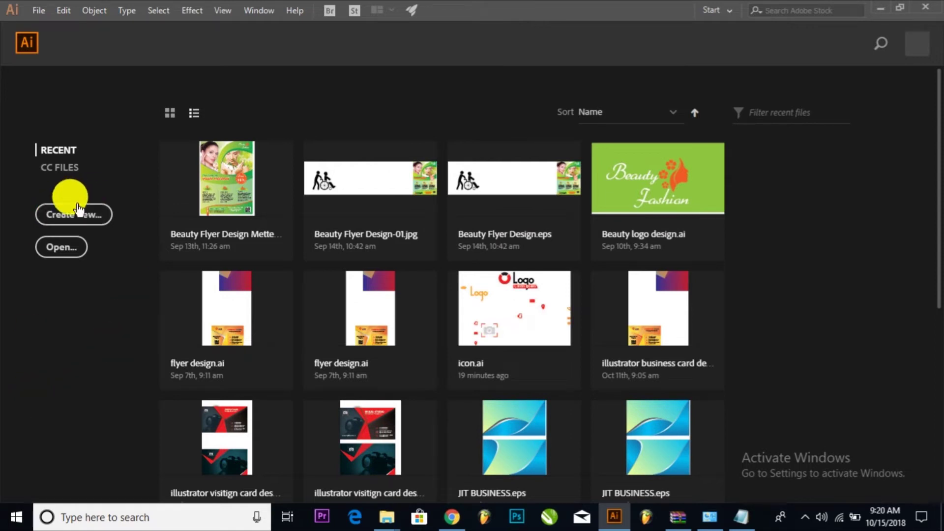
Step: Start a new document and name it 'Business card design'
{"action": "left_click", "coordinate": [36, 18]}
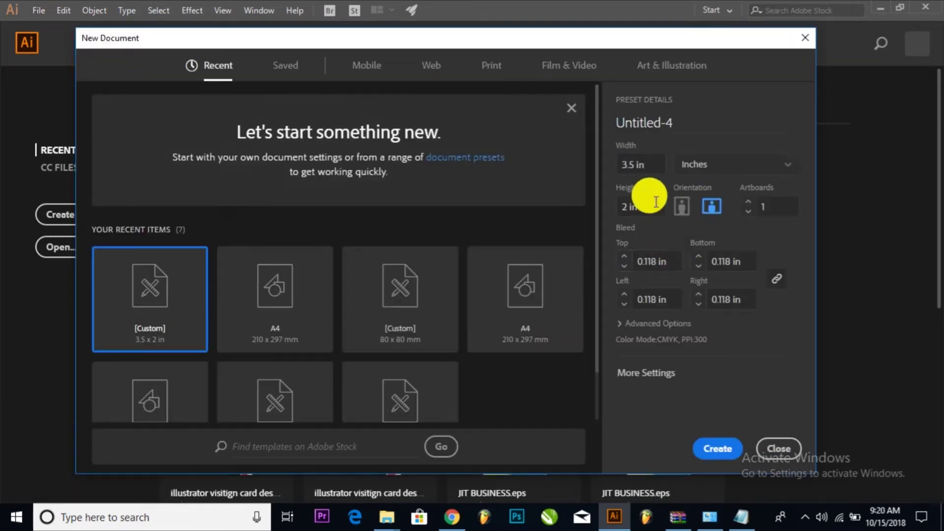
{"action": "left_click", "coordinate": [682, 125]}
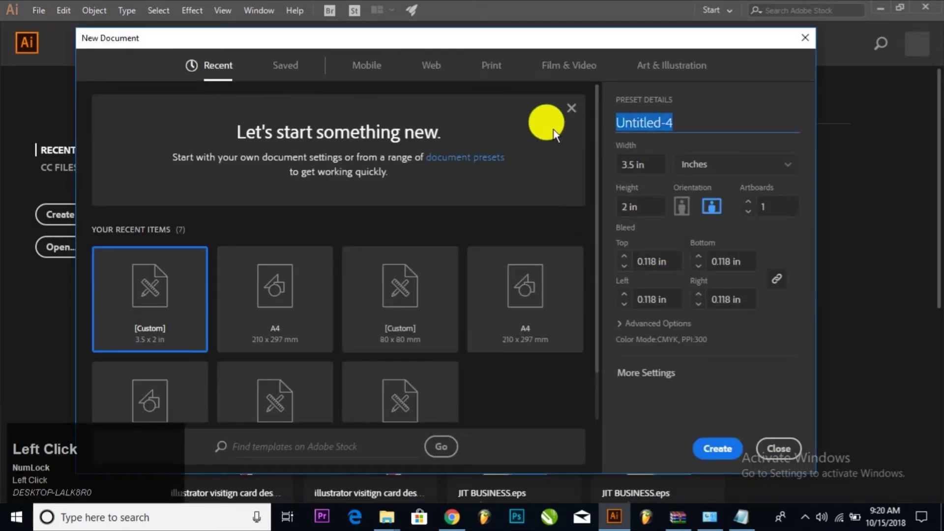
{"action": "key", "text": "shift+b"}
{"action": "key", "text": "u"}
{"action": "key", "text": "space"}
{"action": "key", "text": "c"}
{"action": "key", "text": "d"}
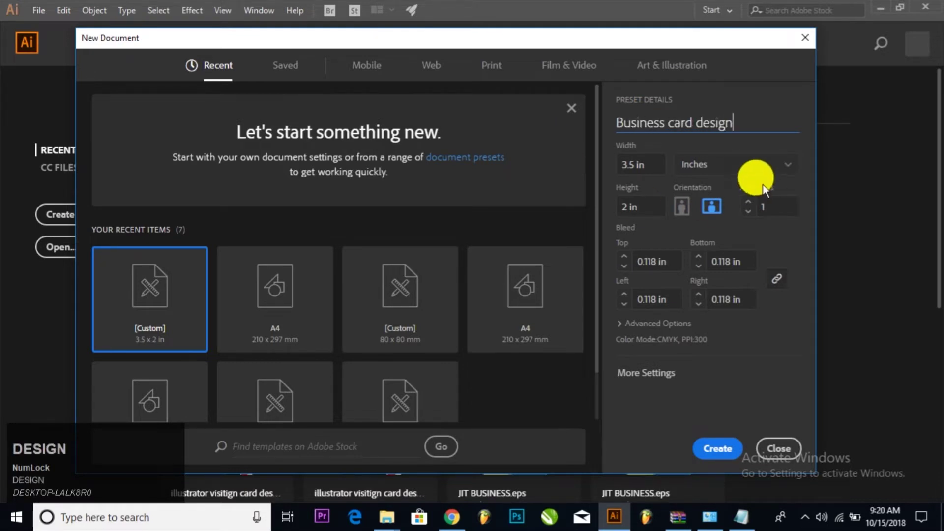
{"action": "type", "text": "DESIGN"}
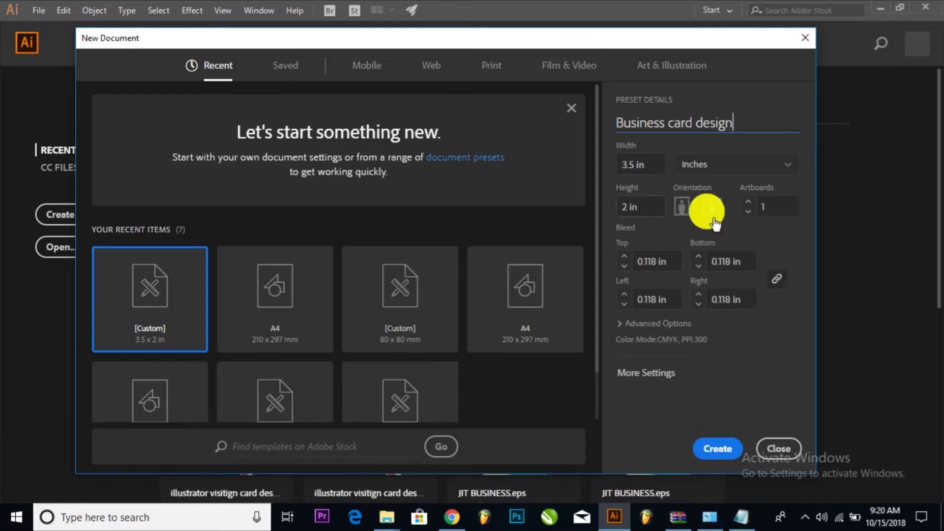
Step: Set the 3.5 × 2 in document to two artboards and create it
{"action": "left_click", "coordinate": [751, 204]}
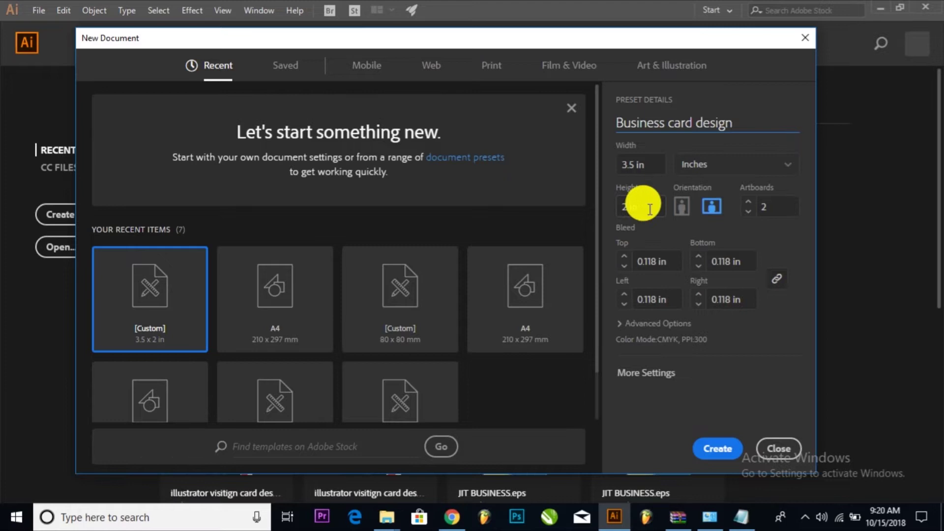
{"action": "left_click", "coordinate": [722, 456]}
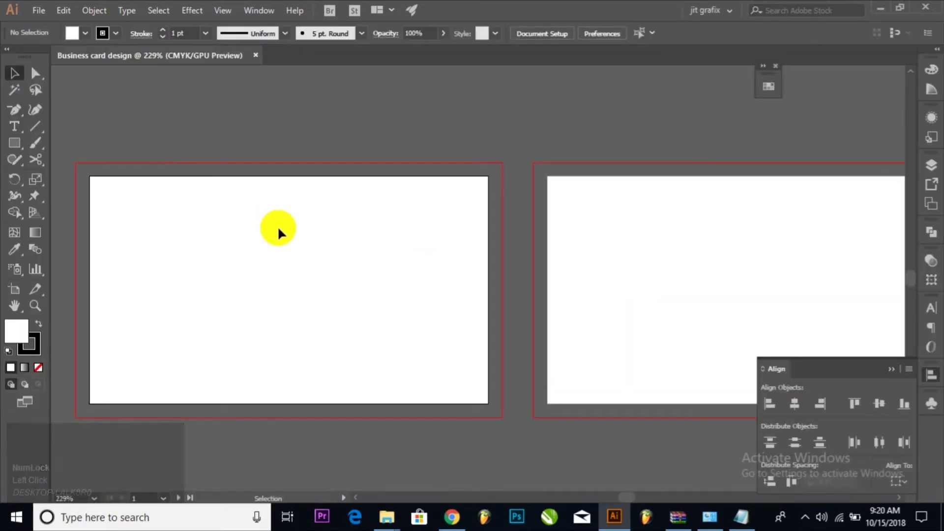
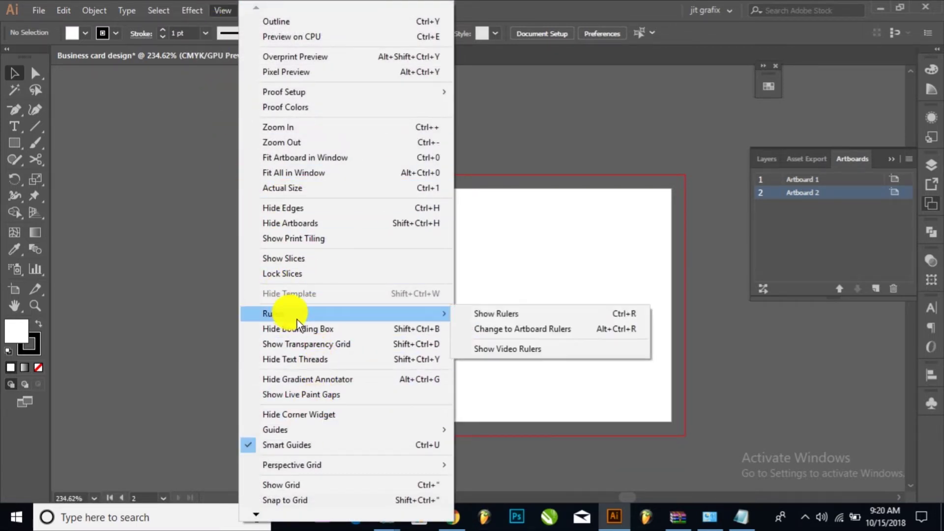
Step: Draw a rectangle covering the first artboard and fill it solid black with no stroke
{"action": "left_click_drag", "start_coordinate": [475, 317], "coordinate": [41, 332]}
{"action": "left_click", "coordinate": [41, 331]}
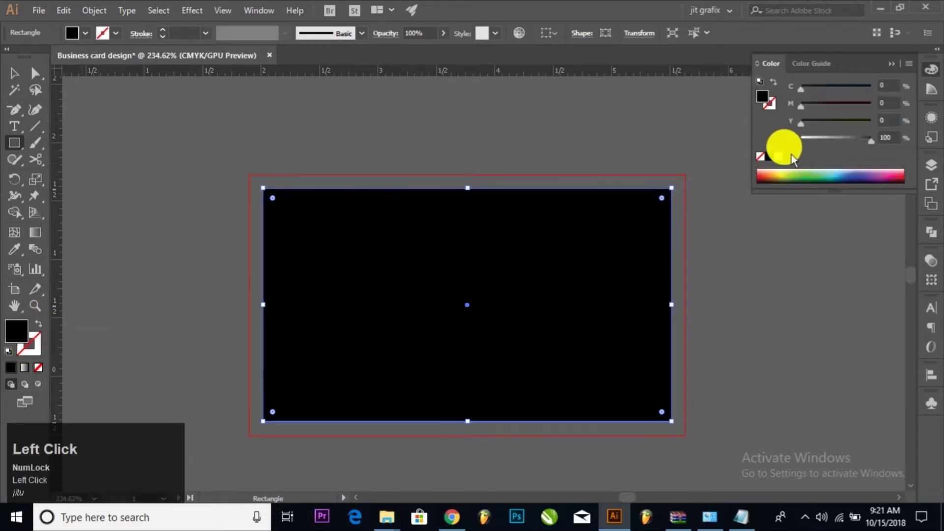
{"action": "left_click", "coordinate": [420, 134]}
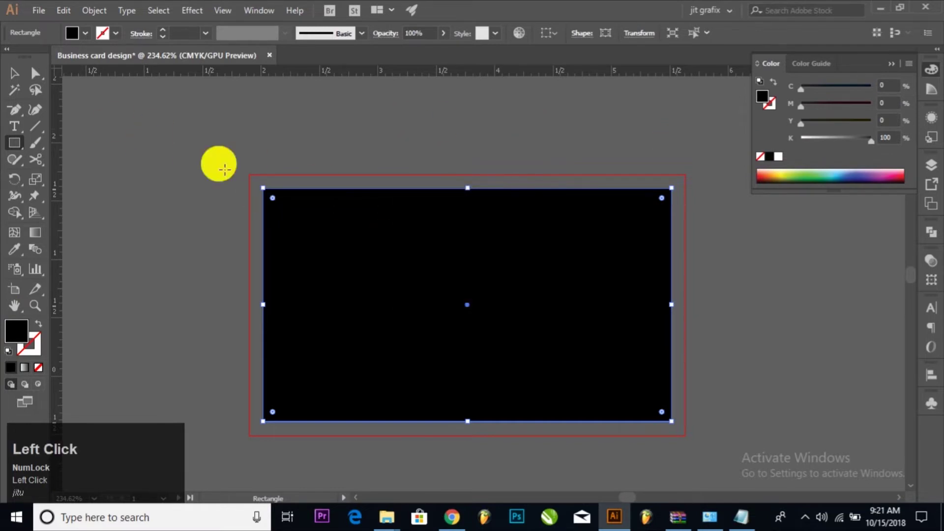
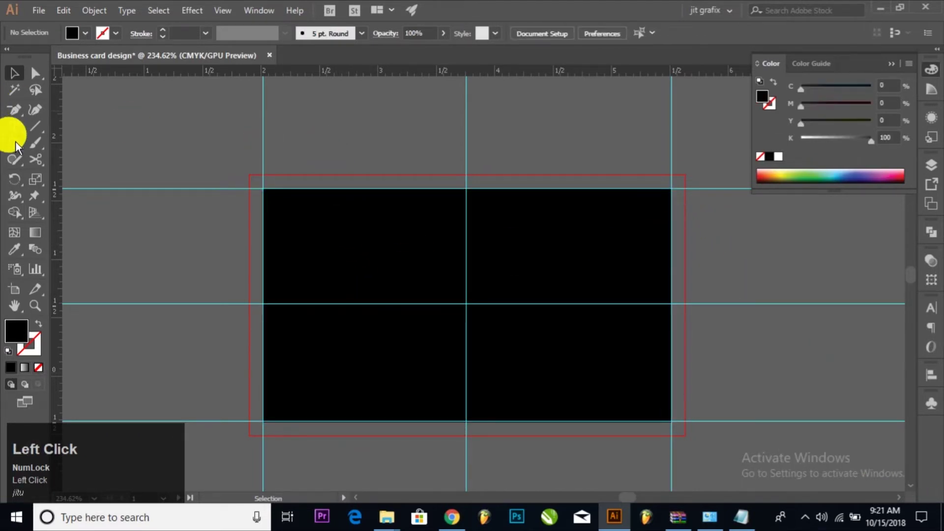
Step: Draw a thin rectangle from the card's top edge to its centre and bring up its fill colour picker
{"action": "left_click", "coordinate": [22, 146]}
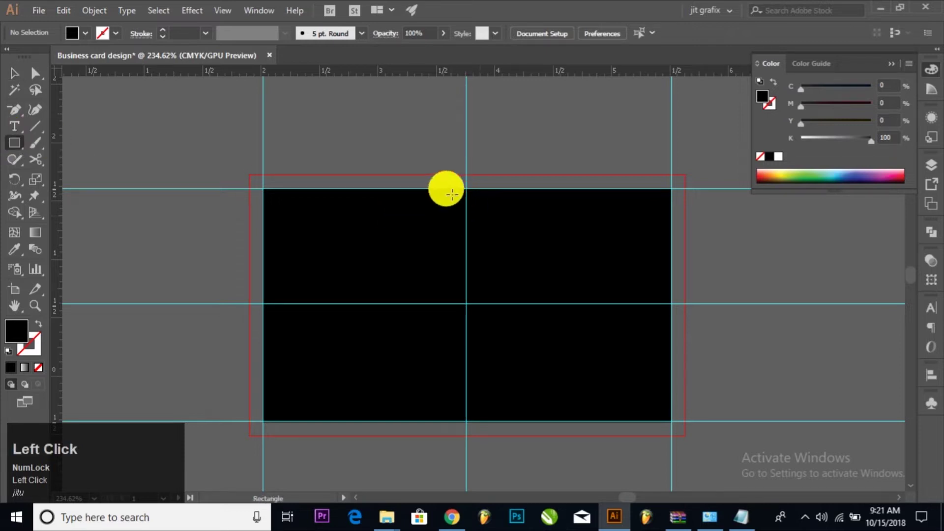
{"action": "left_click_drag", "start_coordinate": [441, 194], "coordinate": [764, 103]}
{"action": "left_click_drag", "start_coordinate": [764, 103], "coordinate": [891, 319]}
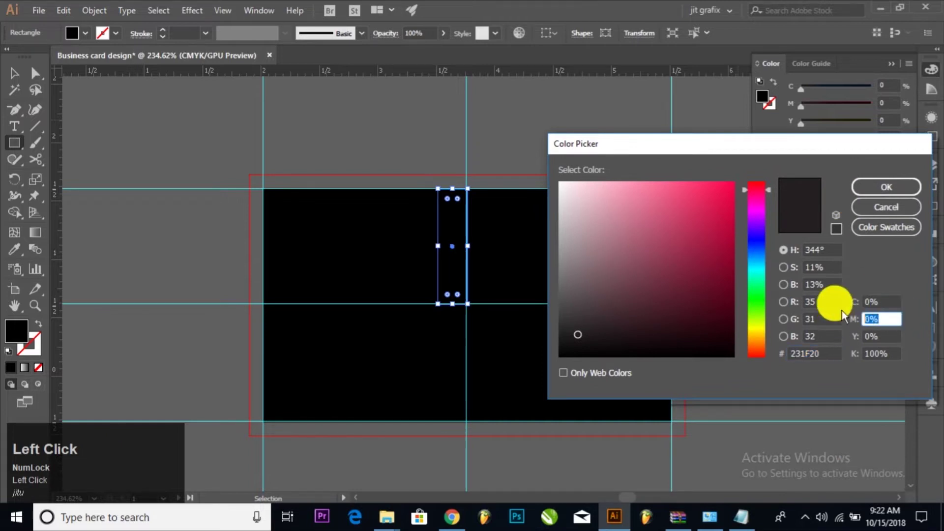
Step: Fill the narrow rectangle red and remove a corner anchor to make it a triangle
{"action": "key", "text": "Tab"}
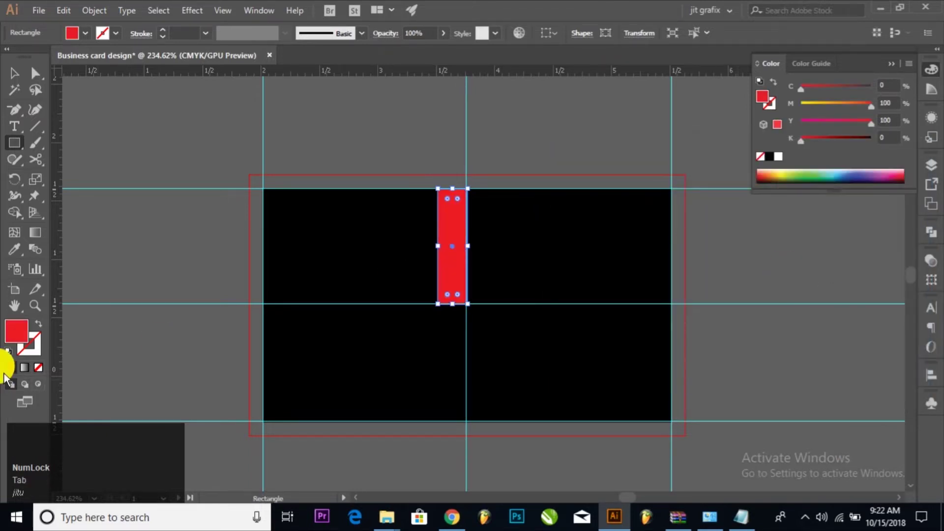
{"action": "left_click", "coordinate": [20, 116]}
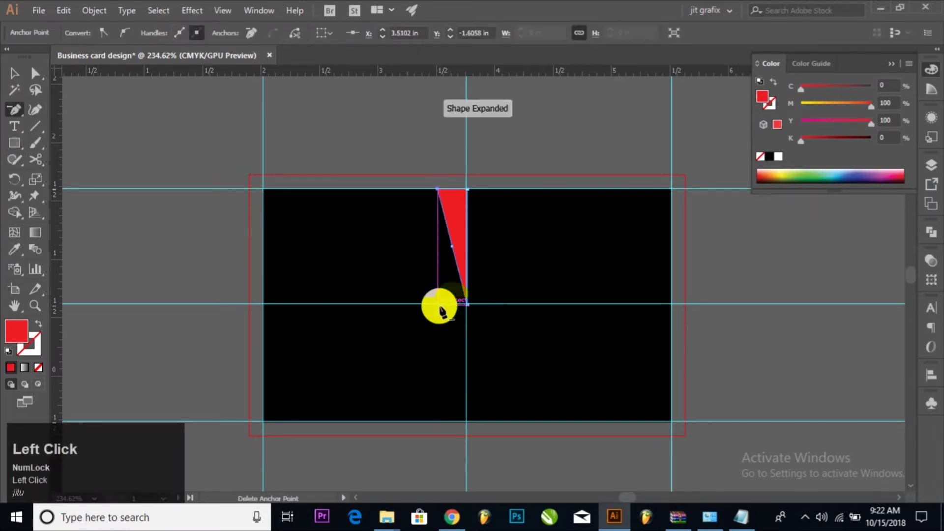
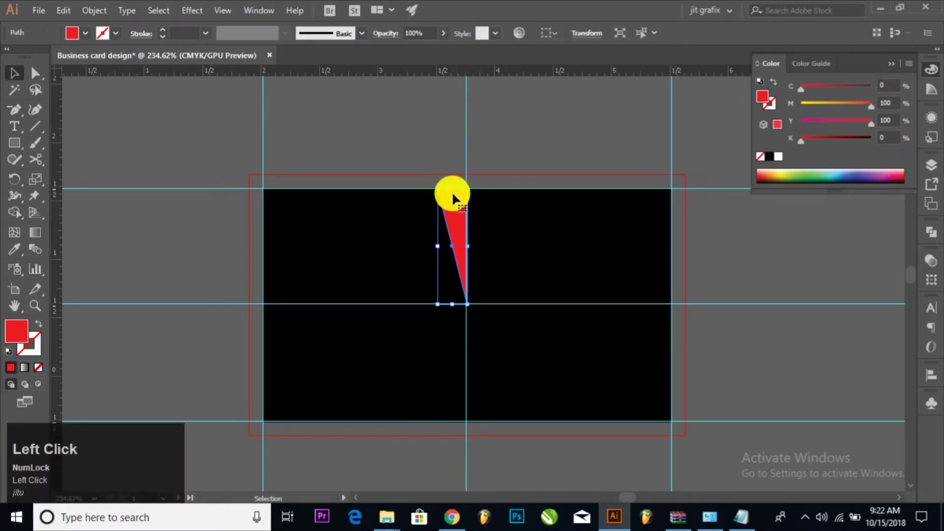
{"action": "key", "text": "ctrl+space"}
Step: Shift the triangle's top corner horizontally left so the sliver slants toward the centre
{"action": "left_click", "coordinate": [460, 195]}
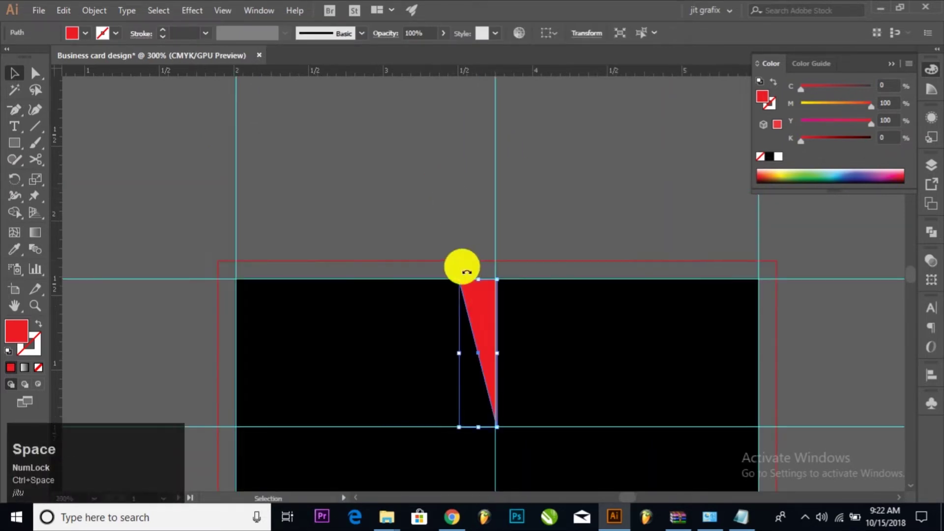
{"action": "left_click", "coordinate": [466, 289]}
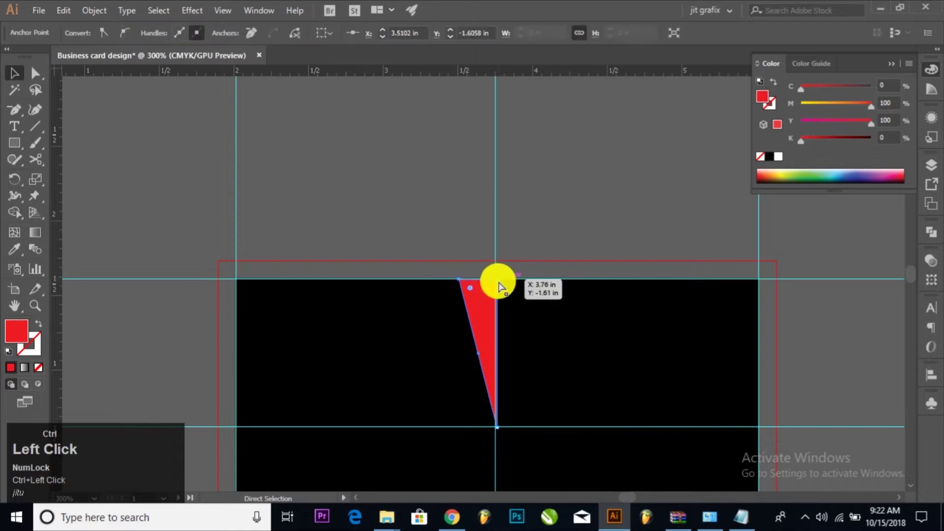
{"action": "key", "text": "z"}
{"action": "left_click", "coordinate": [469, 291]}
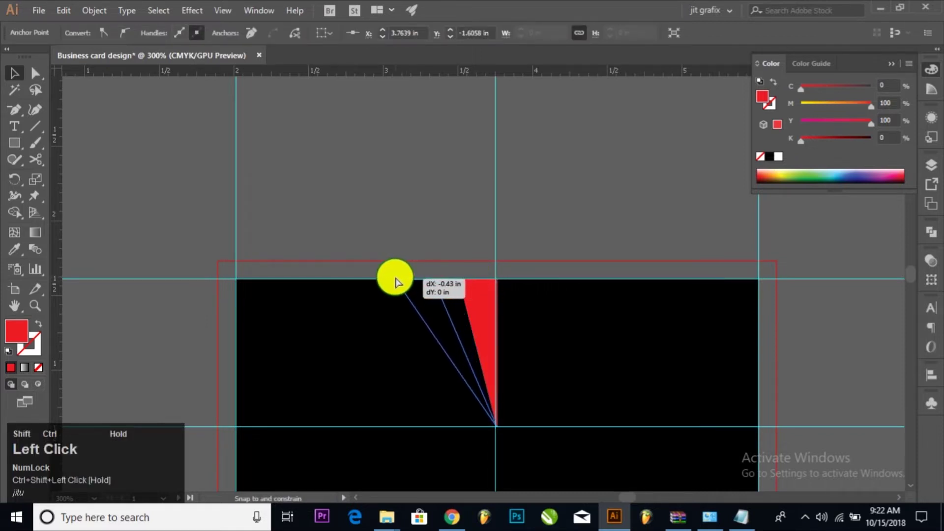
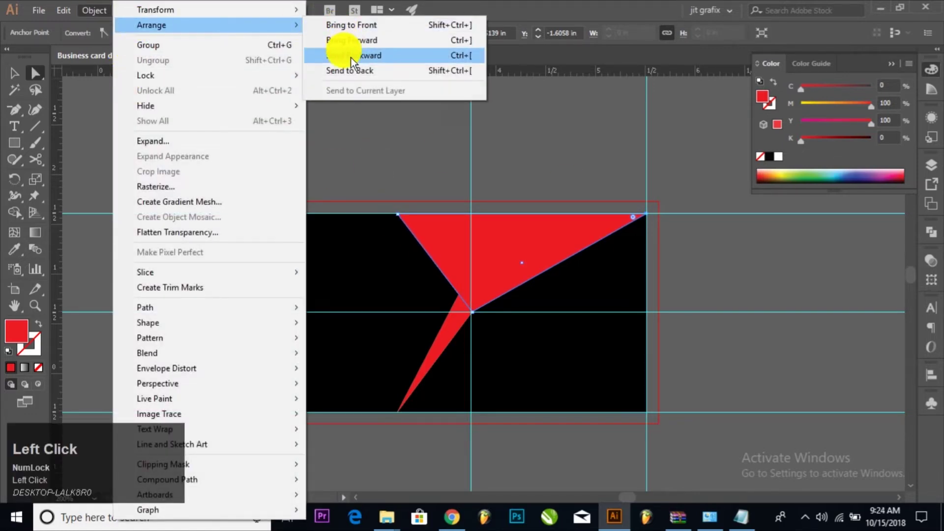
Step: Send the wide top triangle one step back and copy the upper red sliver
{"action": "left_click", "coordinate": [355, 62]}
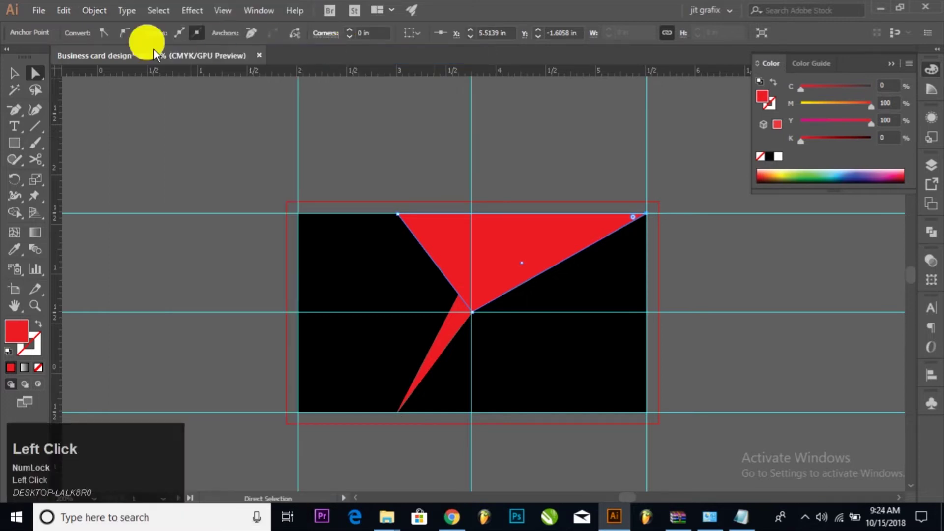
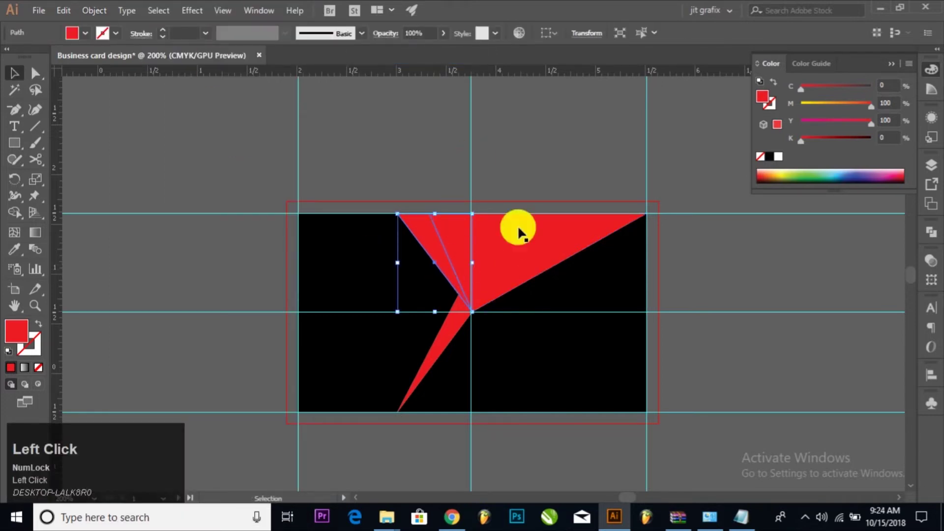
{"action": "left_click", "coordinate": [114, 19]}
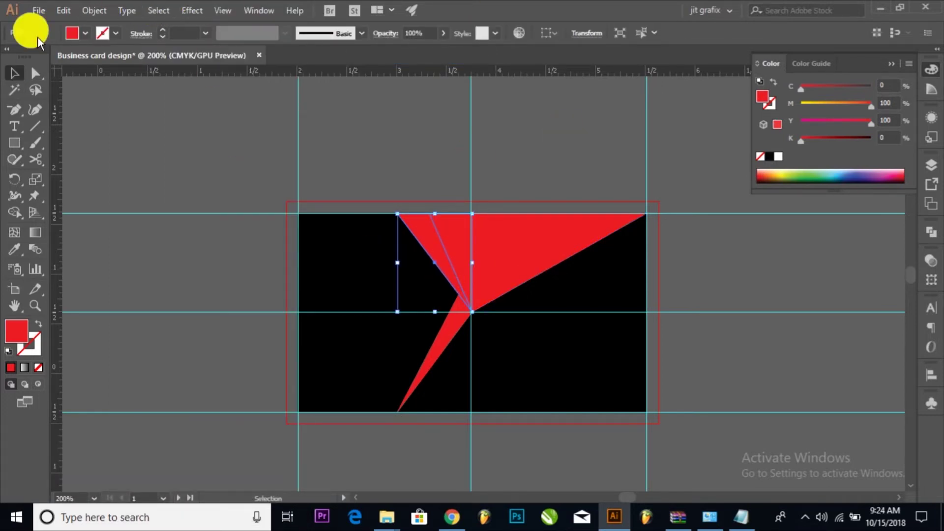
{"action": "left_click", "coordinate": [73, 15]}
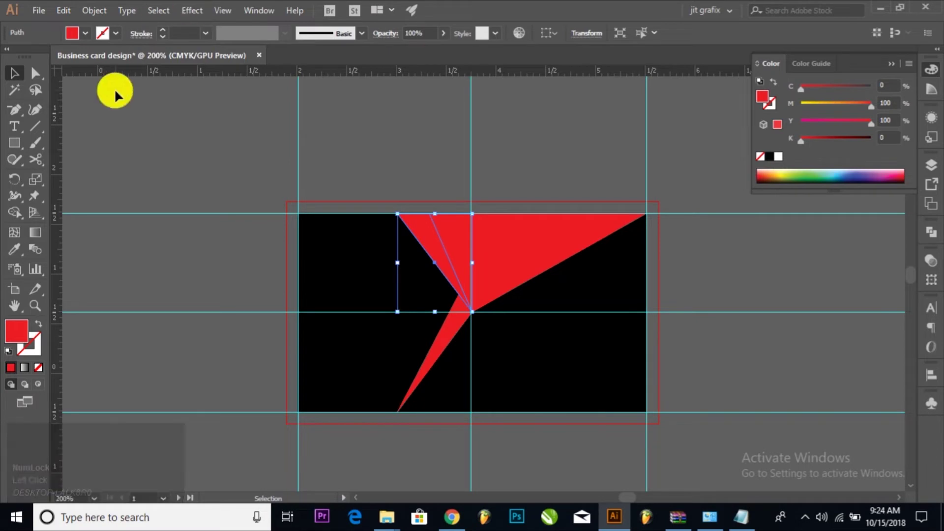
Step: Fill the pasted copy deep red and apply a Gaussian Blur of radius 10 as the upper sliver's shadow
{"action": "left_click", "coordinate": [17, 328]}
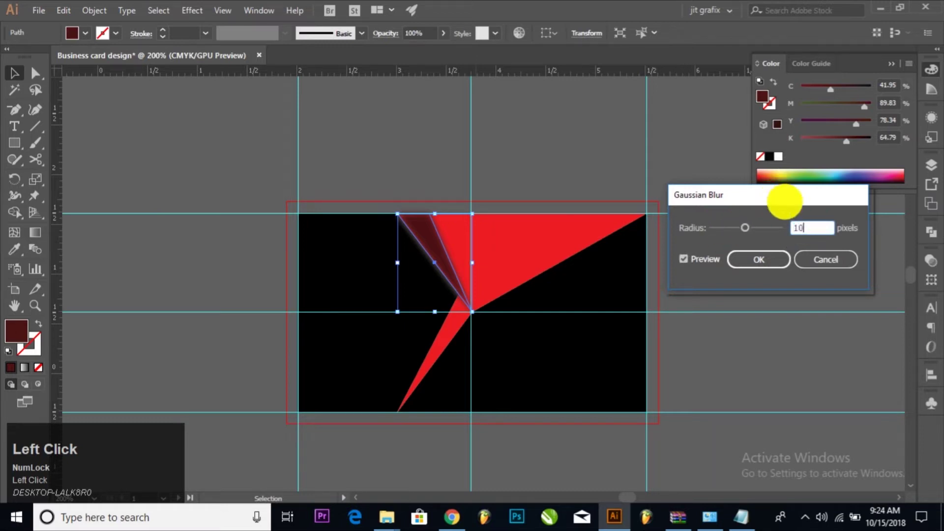
{"action": "key", "text": "Tab"}
{"action": "left_click", "coordinate": [754, 260]}
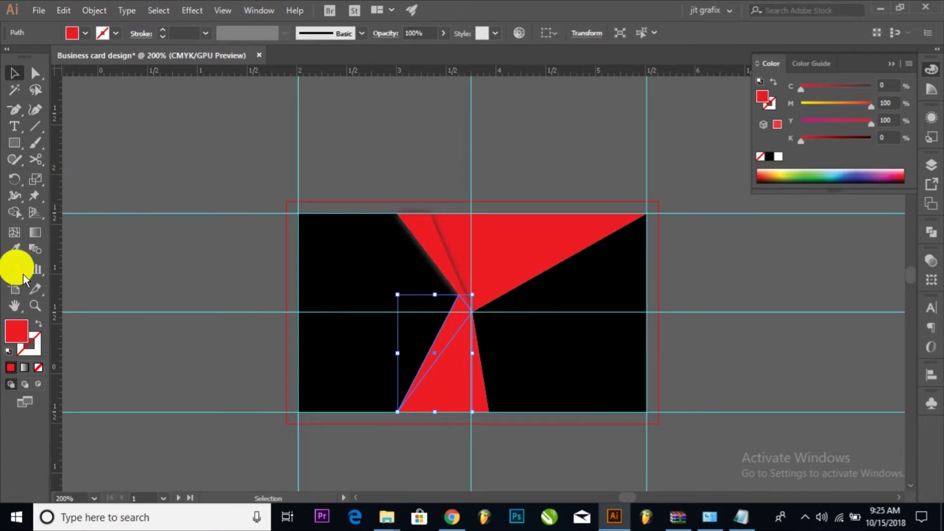
Step: Paste a dark copy behind the lower sliver, Gaussian-blur it and send it backward as a shadow
{"action": "left_click", "coordinate": [20, 257]}
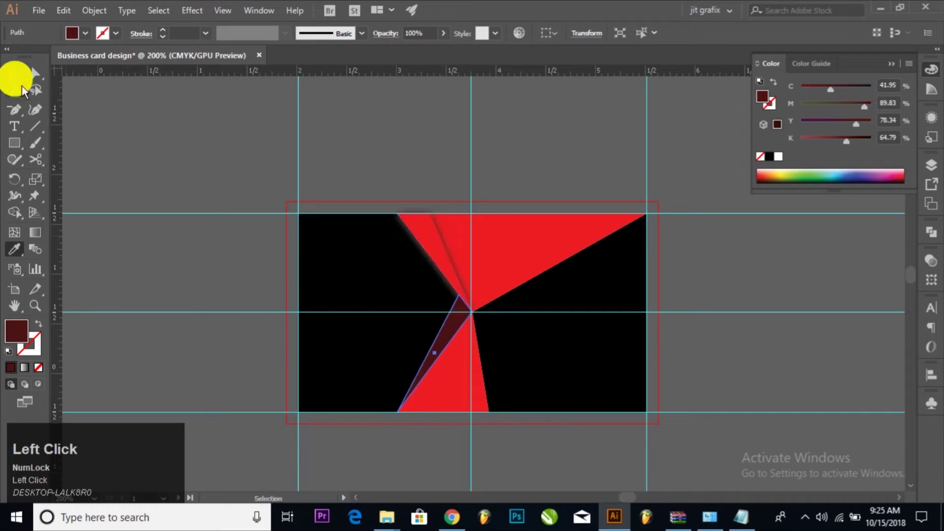
{"action": "left_click", "coordinate": [21, 77]}
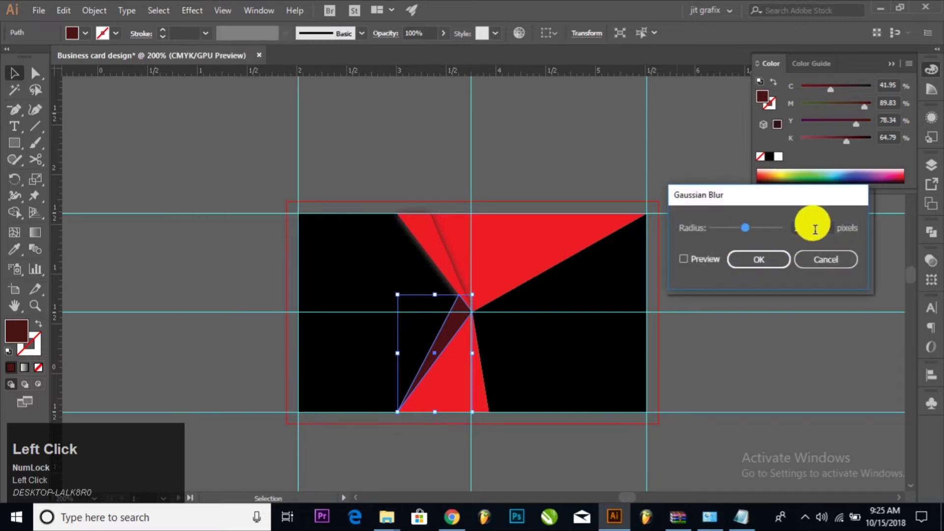
{"action": "left_click", "coordinate": [720, 264]}
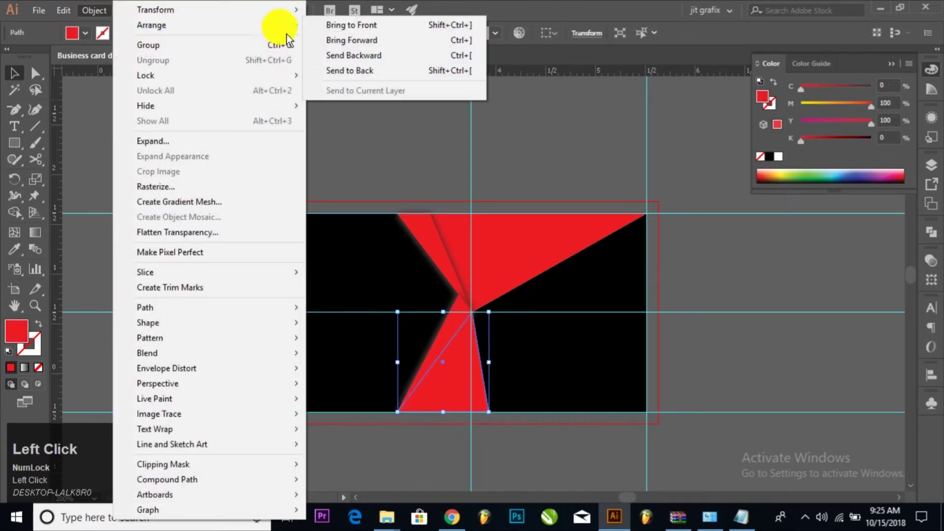
{"action": "left_click", "coordinate": [365, 62]}
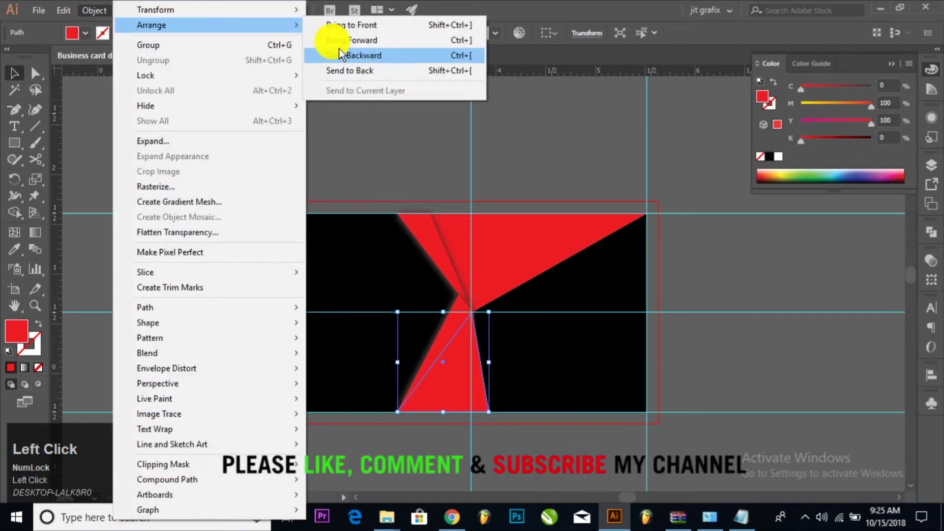
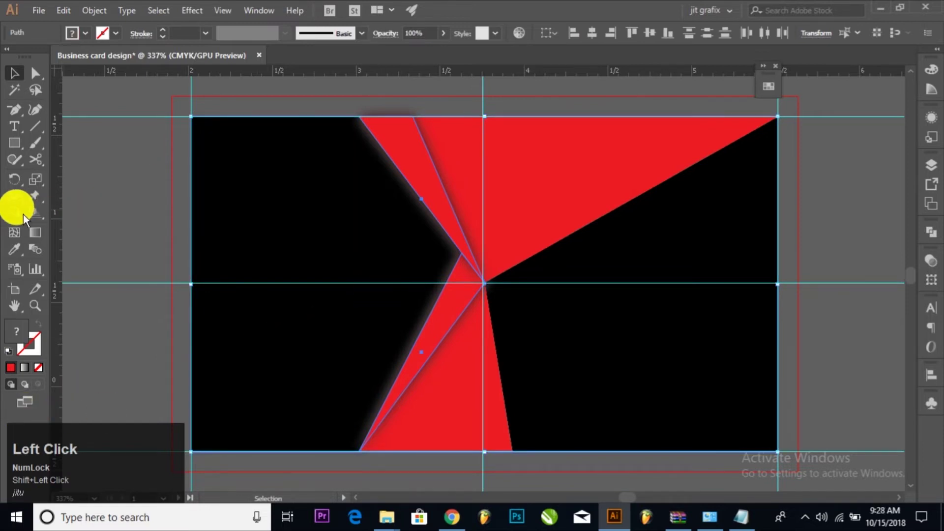
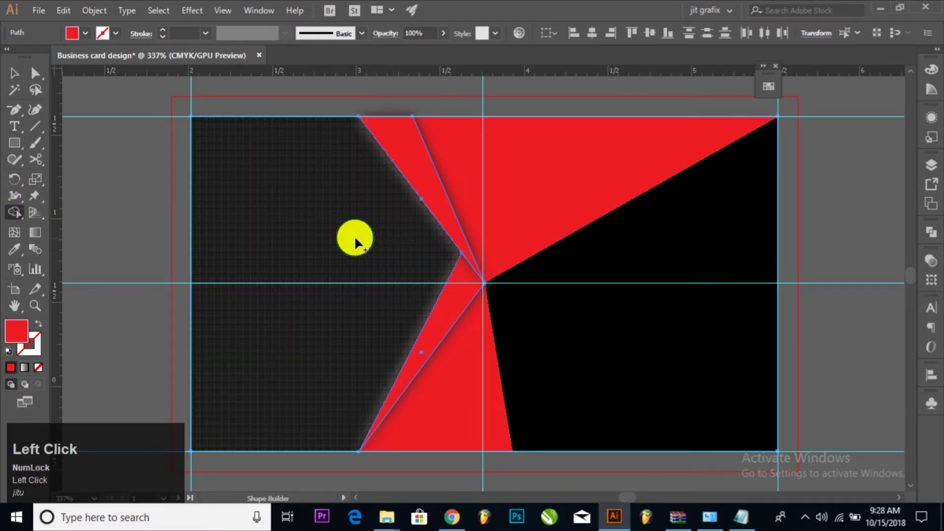
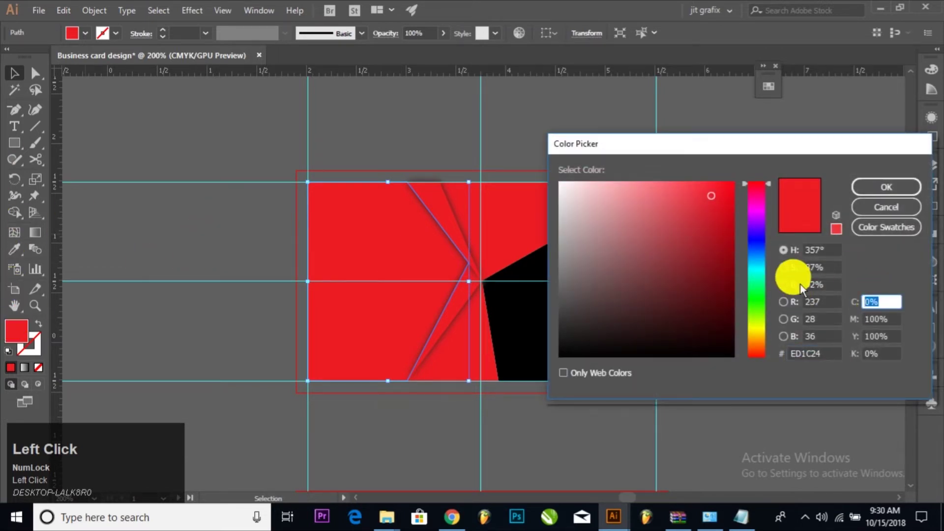
Step: Recolour the left piece to dark slate blue, C 90 M 65 Y 53 K 4
{"action": "key", "text": "Tab"}
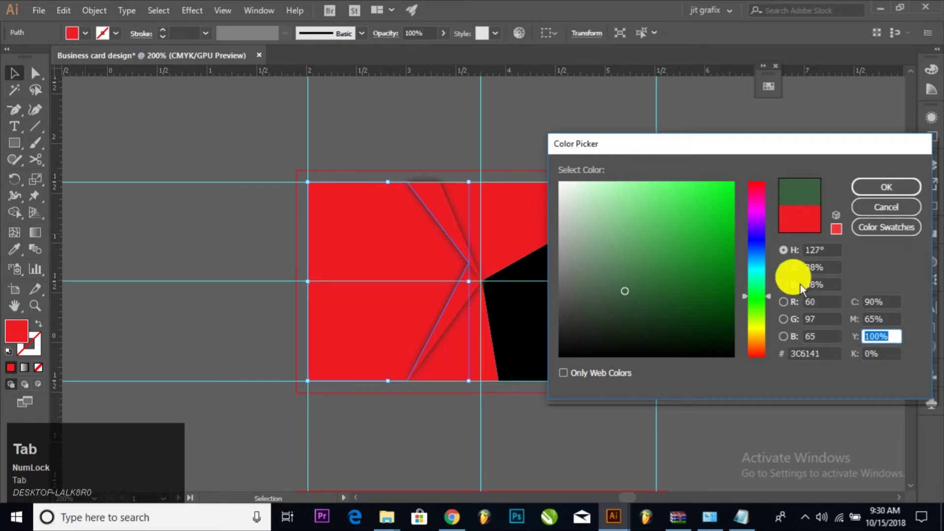
{"action": "key", "text": "Tab"}
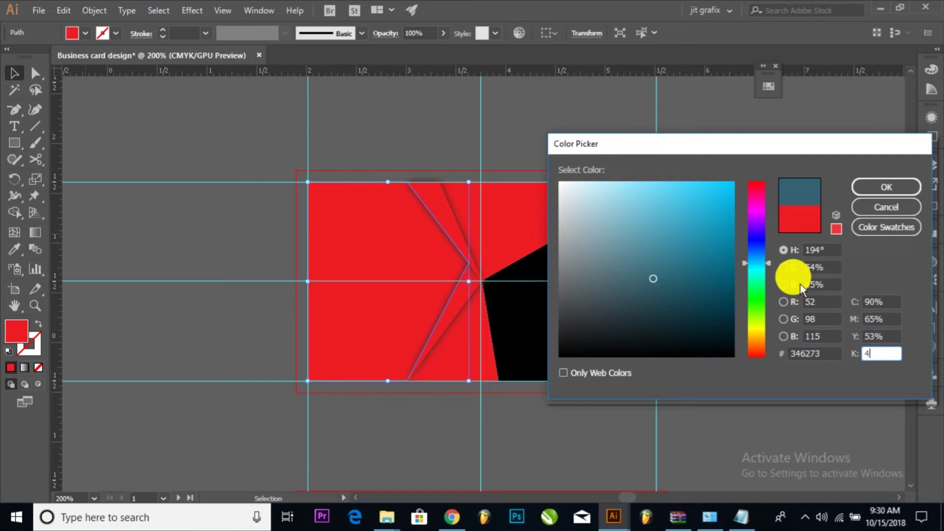
{"action": "key", "text": "Tab"}
Step: Place the camera photo over the card's left part and set its opacity to 50%
{"action": "left_click", "coordinate": [907, 186]}
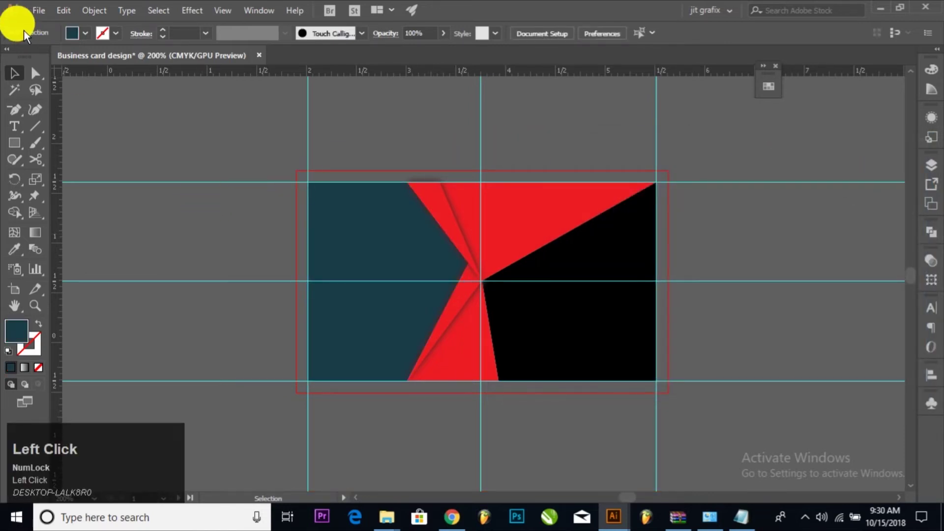
{"action": "left_click_drag", "start_coordinate": [44, 9], "coordinate": [520, 48]}
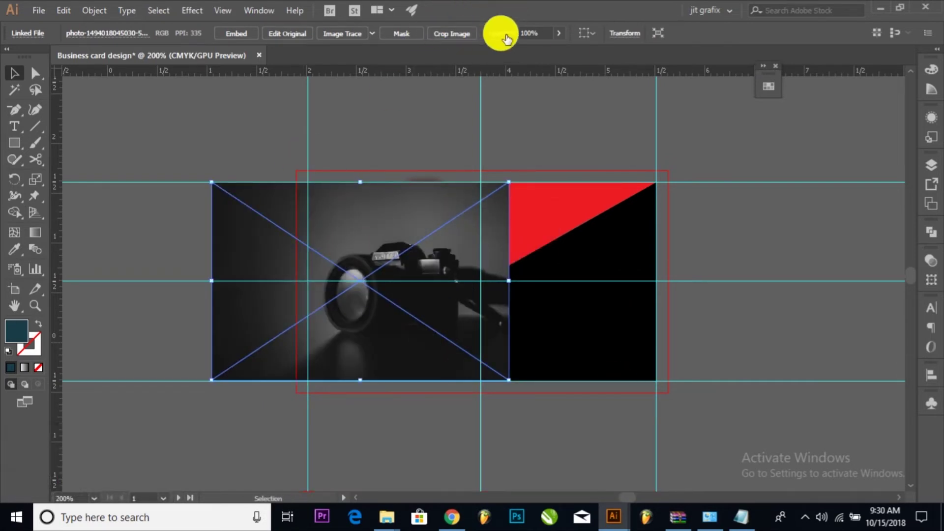
{"action": "left_click", "coordinate": [552, 39]}
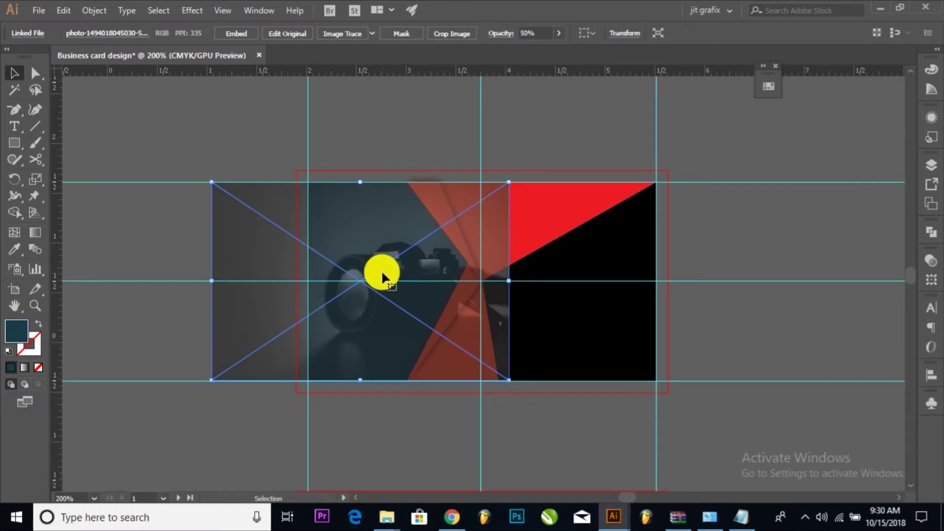
Step: Clip the photo into the left piece with a clipping mask, then select the contact text in Notepad
{"action": "left_click_drag", "start_coordinate": [392, 281], "coordinate": [104, 15]}
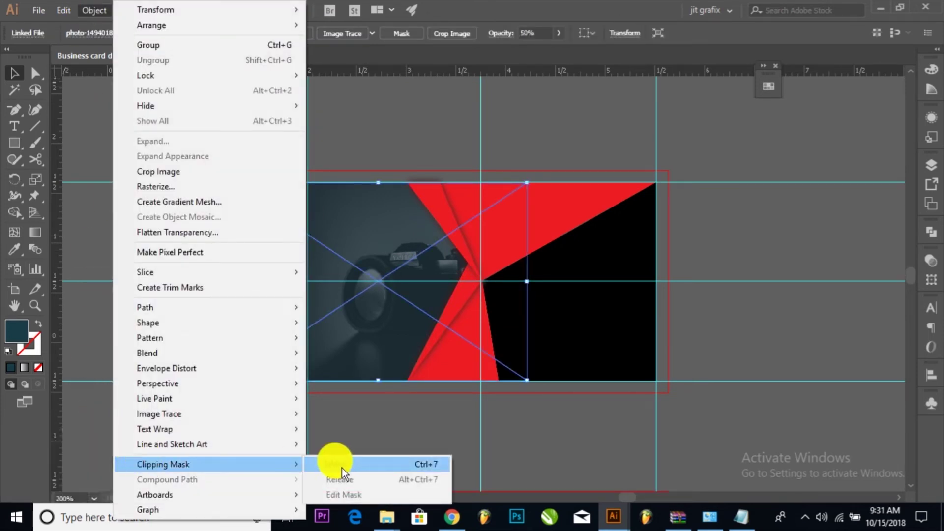
{"action": "left_click", "coordinate": [347, 474]}
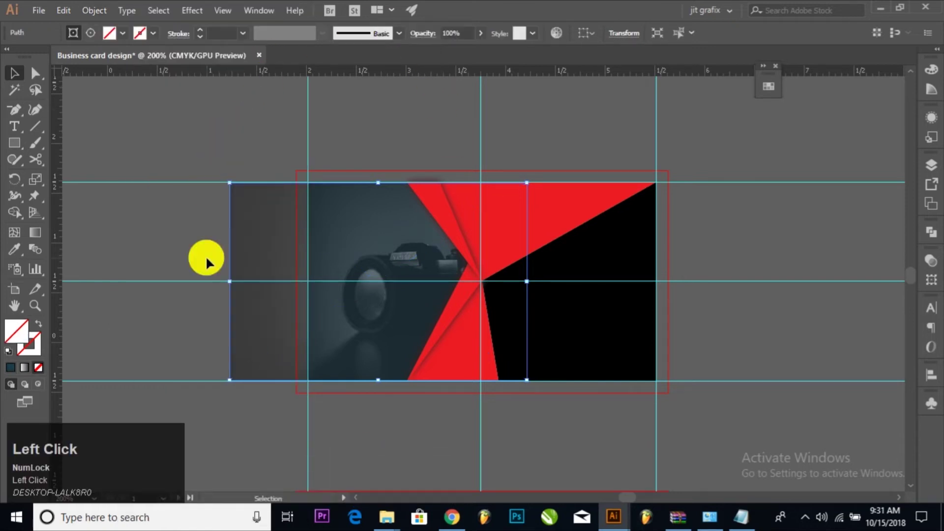
{"action": "left_click_drag", "start_coordinate": [237, 287], "coordinate": [646, 186]}
Step: Copy the contact details from Notepad and paste them into a new text area beside the card
{"action": "right_click", "coordinate": [646, 186]}
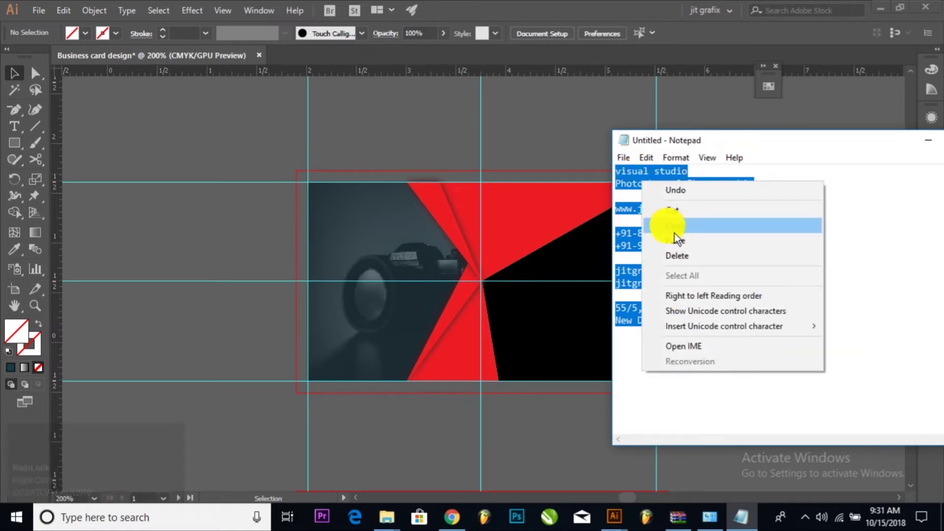
{"action": "left_click", "coordinate": [678, 211]}
{"action": "left_click_drag", "start_coordinate": [13, 123], "coordinate": [836, 240]}
{"action": "right_click", "coordinate": [837, 240]}
{"action": "left_click", "coordinate": [783, 178]}
{"action": "key", "text": "ctrl+a"}
{"action": "left_click", "coordinate": [70, 14]}
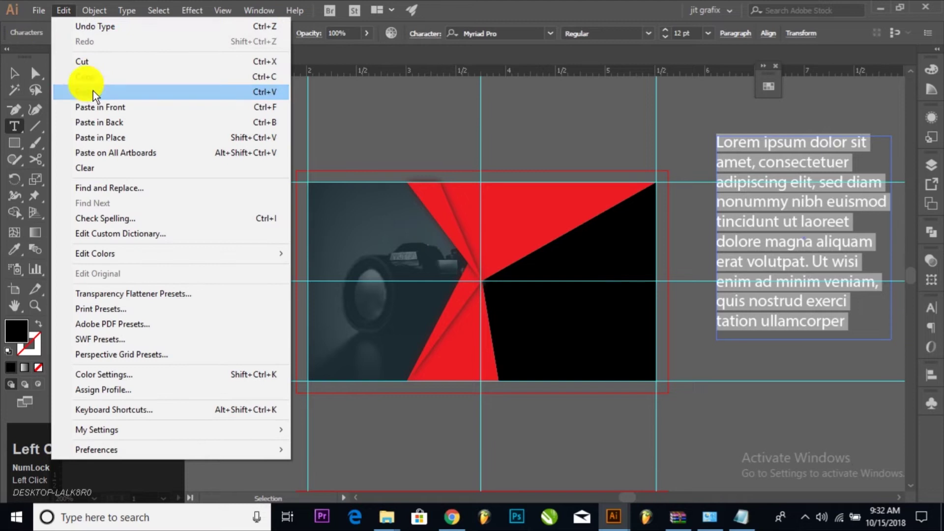
{"action": "left_click", "coordinate": [783, 188]}
Step: Set the pasted contact text to Source Sans Variable
{"action": "key", "text": "ctrl+a"}
{"action": "left_click", "coordinate": [552, 38]}
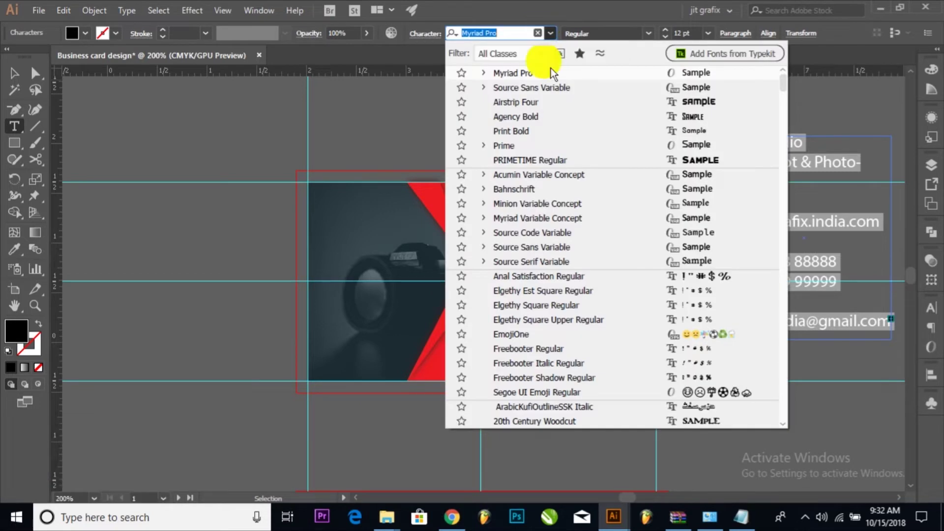
{"action": "left_click", "coordinate": [558, 89]}
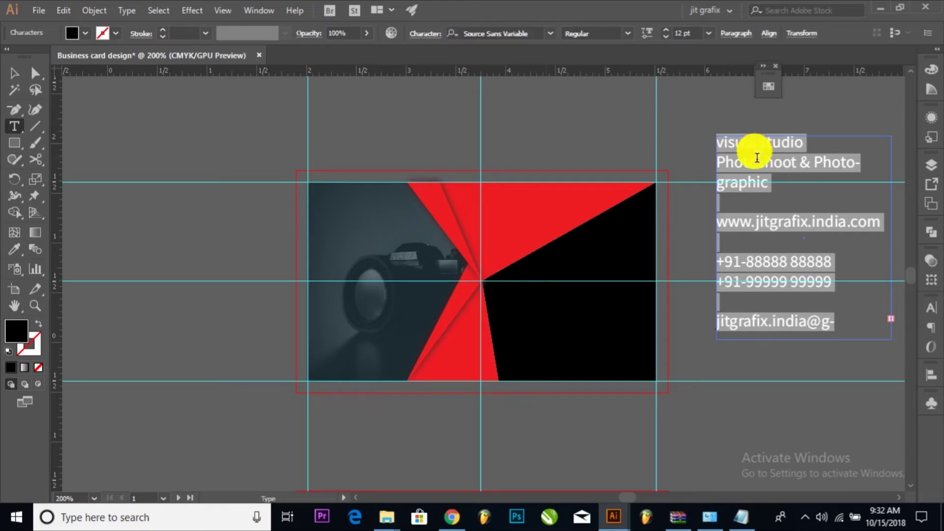
{"action": "left_click", "coordinate": [768, 177]}
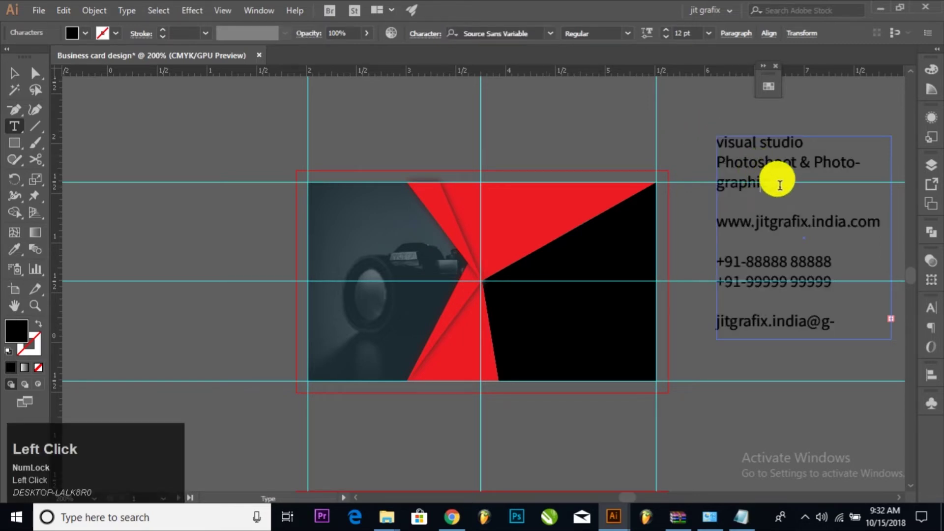
Step: Cut the studio name and tagline lines out of the contact block
{"action": "left_click_drag", "start_coordinate": [785, 190], "coordinate": [743, 151]}
{"action": "right_click", "coordinate": [743, 150]}
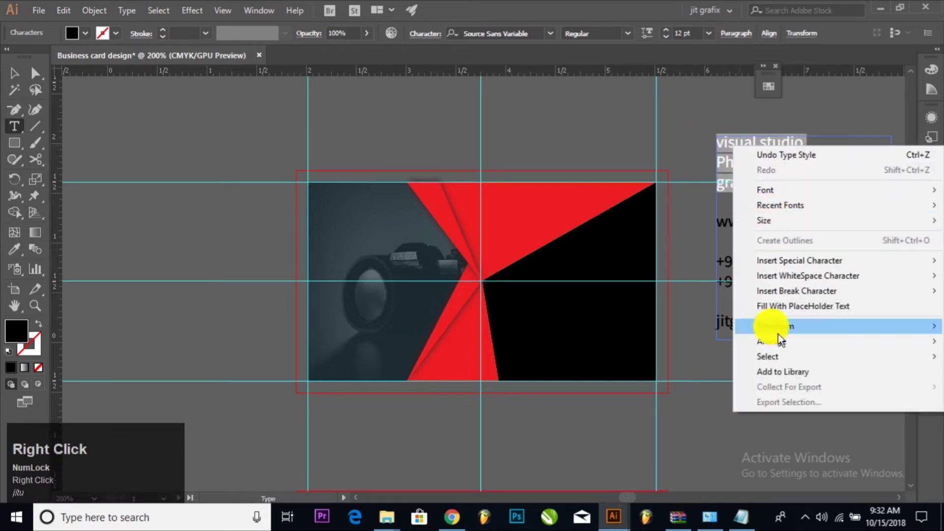
{"action": "left_click", "coordinate": [65, 6]}
{"action": "left_click", "coordinate": [89, 62]}
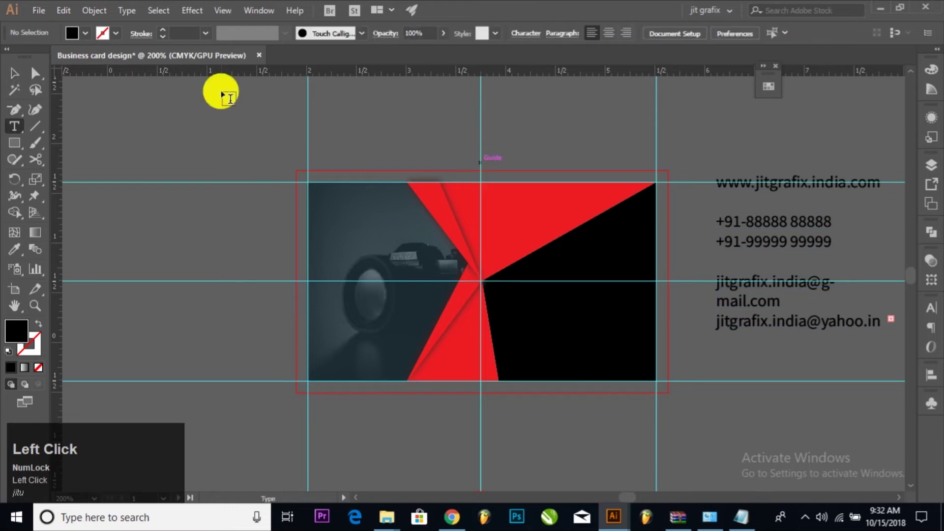
Step: Paste the studio name lines onto the red shape and reduce them to 7 pt
{"action": "left_click", "coordinate": [25, 76]}
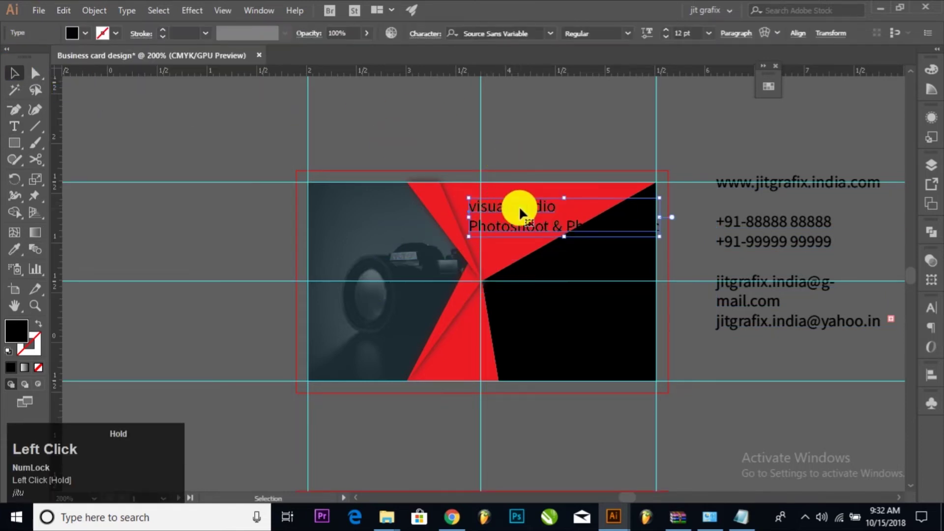
{"action": "key", "text": "ctrl+a"}
{"action": "left_click", "coordinate": [700, 40]}
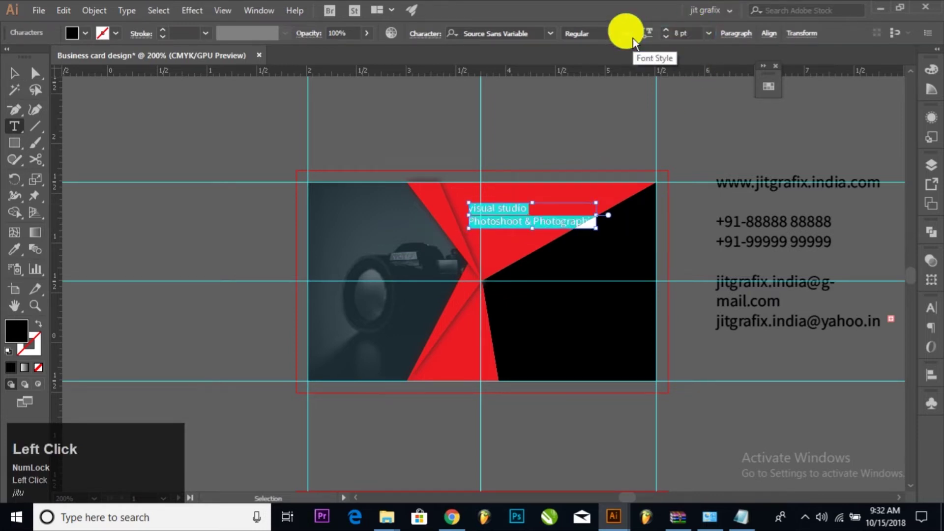
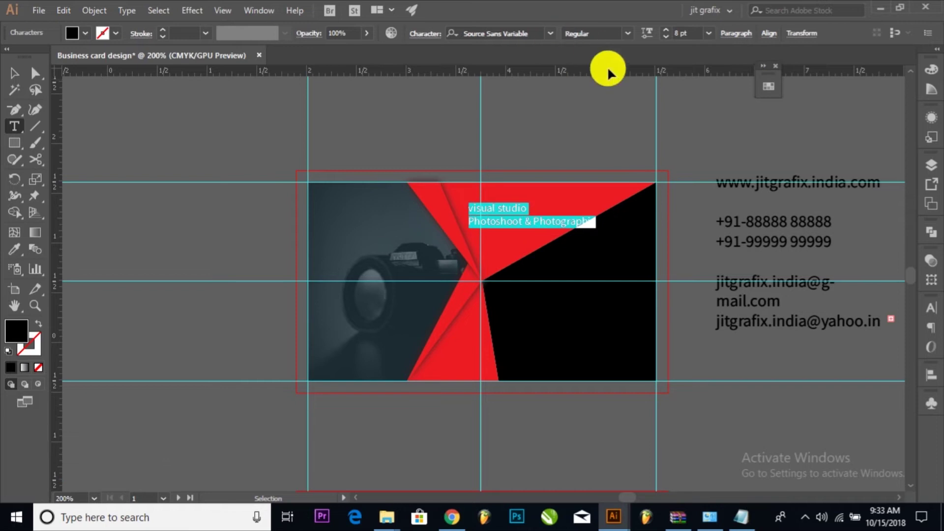
{"action": "left_click", "coordinate": [688, 35]}
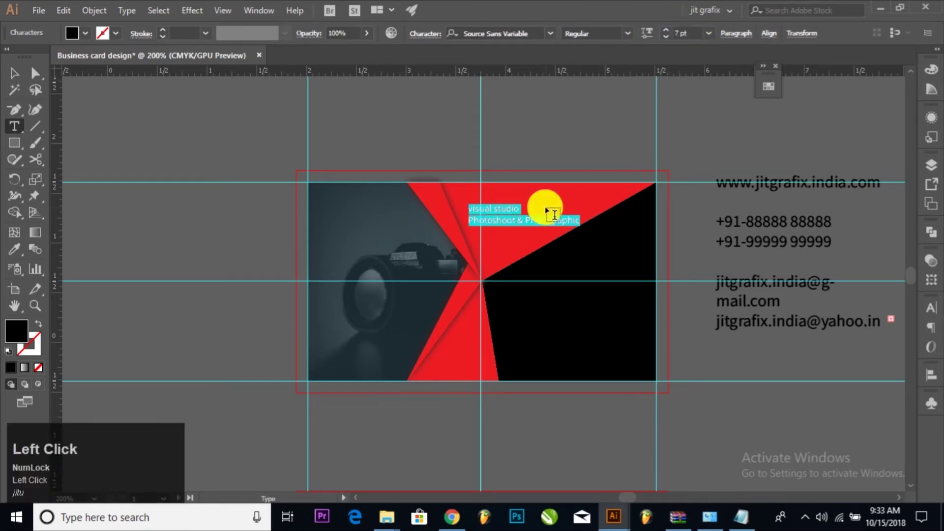
Step: Select just the visual studio line to make it bold
{"action": "left_click_drag", "start_coordinate": [486, 217], "coordinate": [627, 38]}
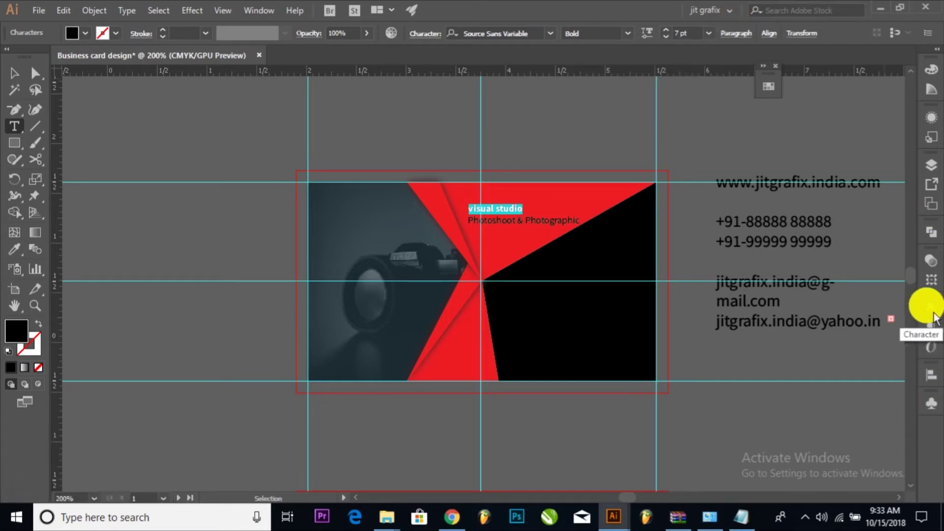
Step: Bring up the Character panel and turn the VISUAL STUDIO title white
{"action": "left_click", "coordinate": [264, 17]}
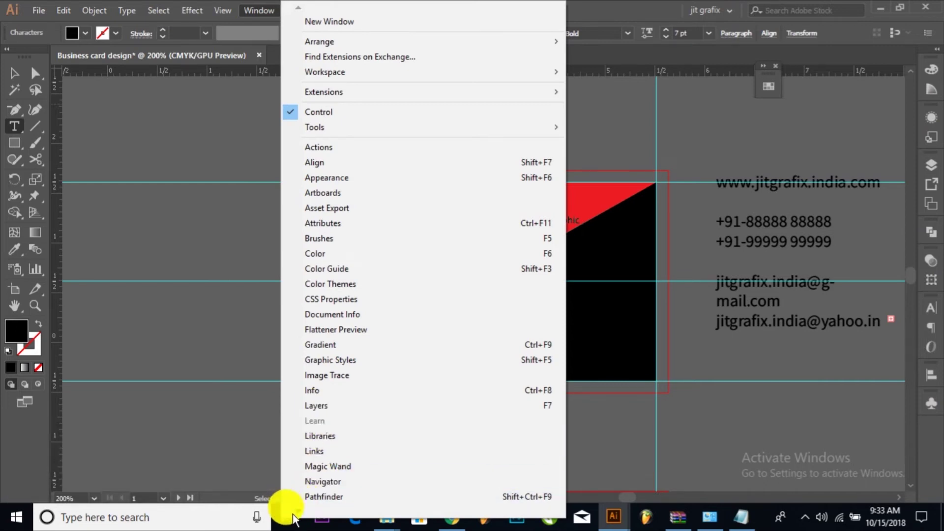
{"action": "left_click", "coordinate": [300, 518]}
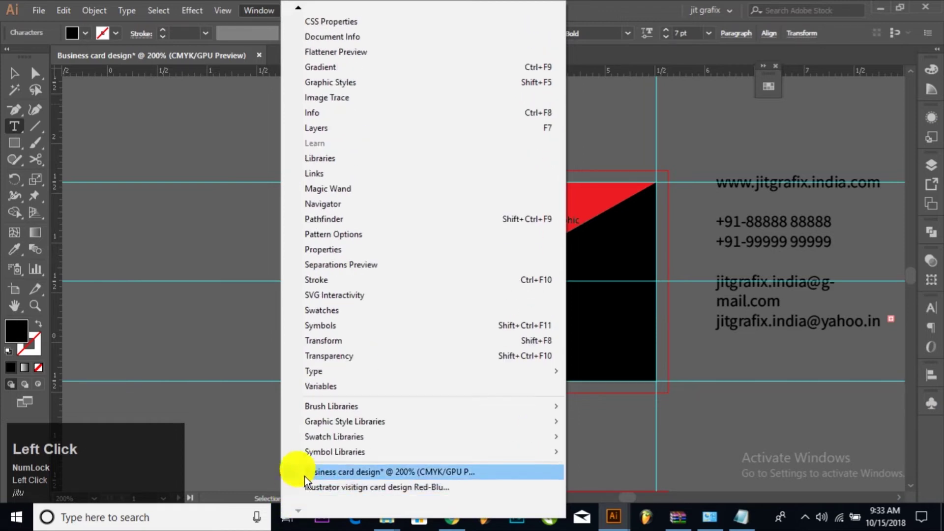
{"action": "left_click", "coordinate": [605, 376]}
{"action": "left_click", "coordinate": [771, 447]}
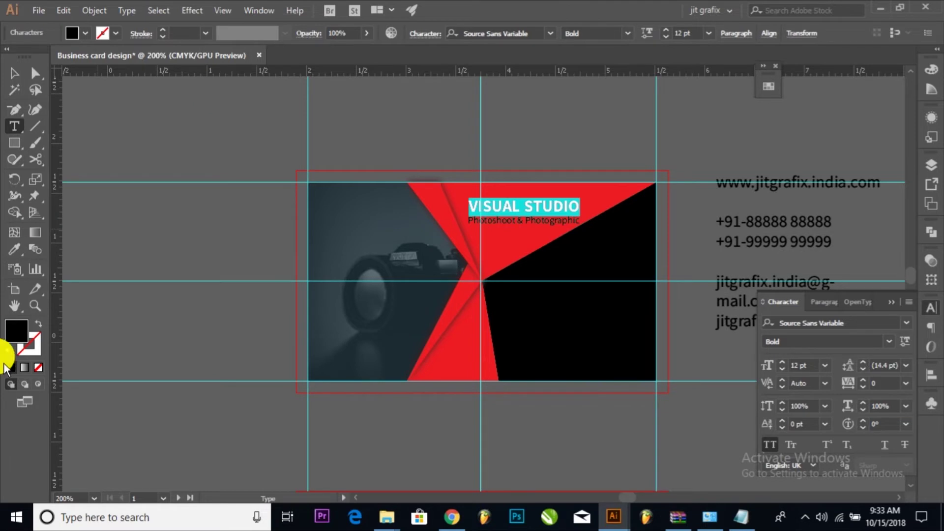
{"action": "left_click_drag", "start_coordinate": [24, 336], "coordinate": [882, 194]}
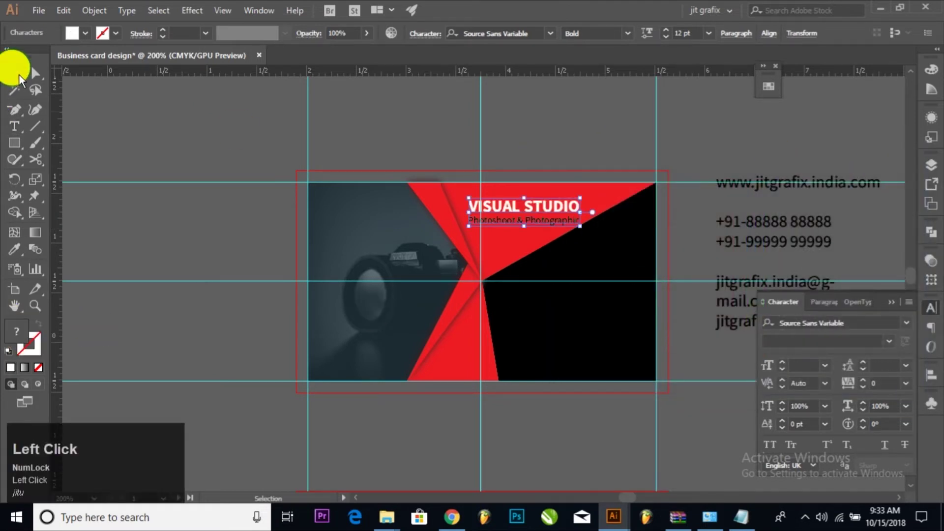
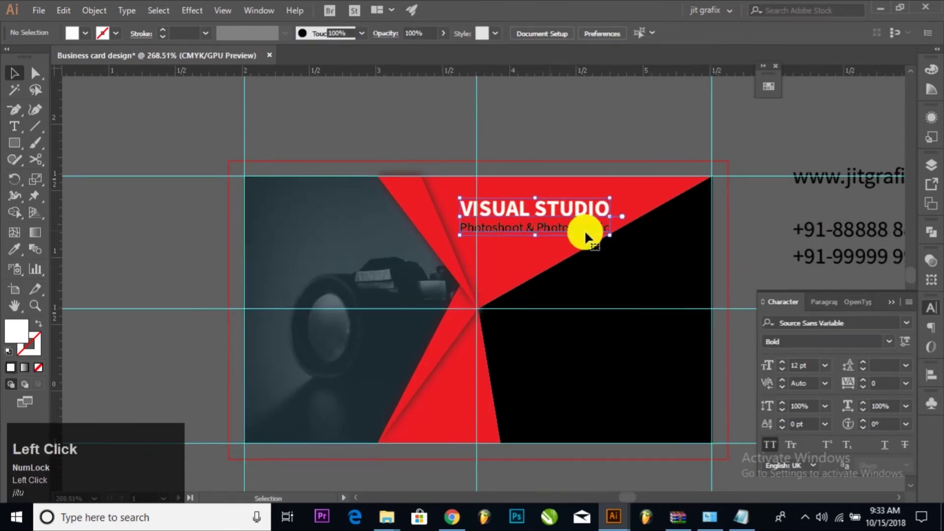
Step: Set the Photoshoot & Photographic tagline to Regular weight, then select the website line
{"action": "left_click", "coordinate": [470, 229]}
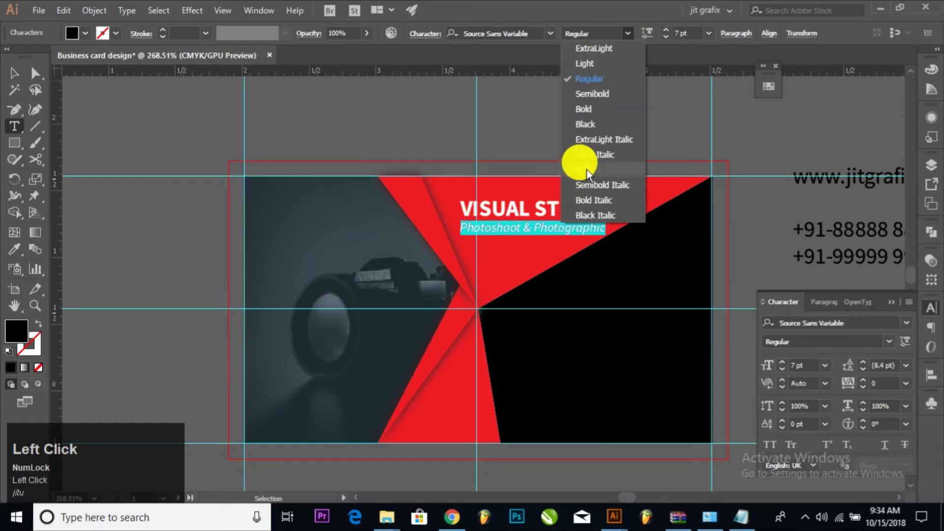
{"action": "left_click", "coordinate": [586, 70]}
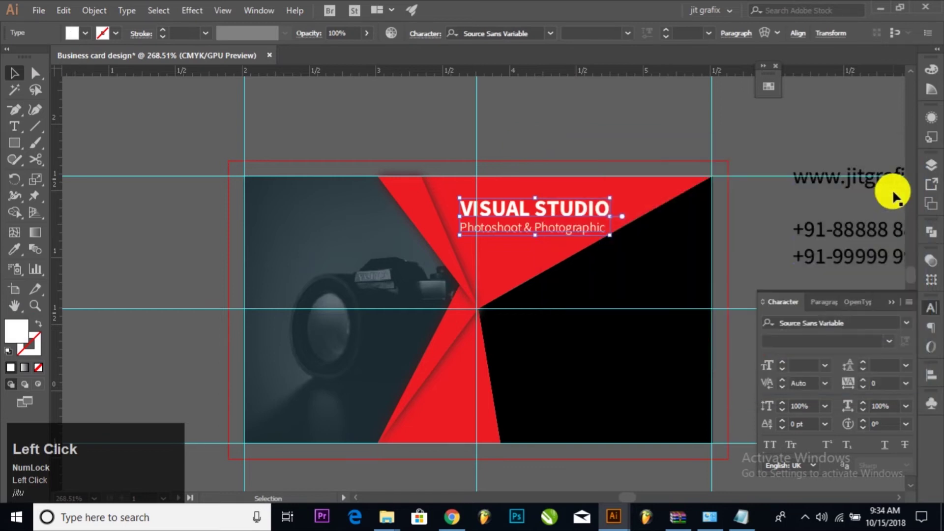
{"action": "key", "text": "space"}
{"action": "key", "text": "space"}
{"action": "key", "text": "space"}
{"action": "left_click_drag", "start_coordinate": [753, 210], "coordinate": [700, 173]}
Step: Cut the website line to the photo's bottom left and make the contact block white on the black area
{"action": "right_click", "coordinate": [700, 174]}
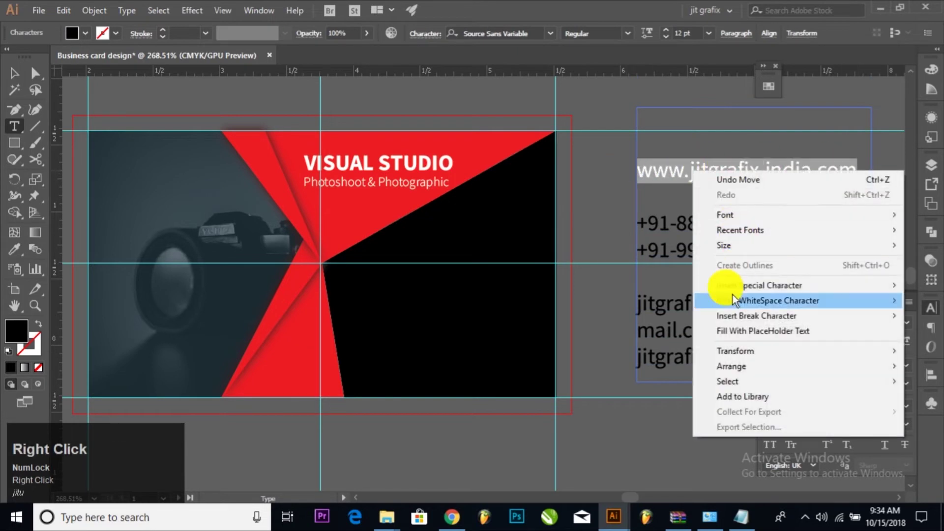
{"action": "left_click", "coordinate": [64, 14]}
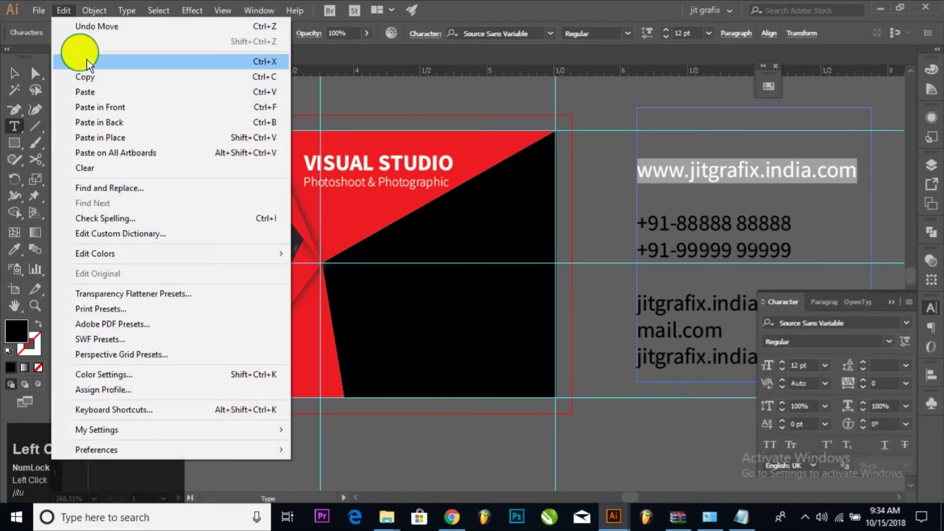
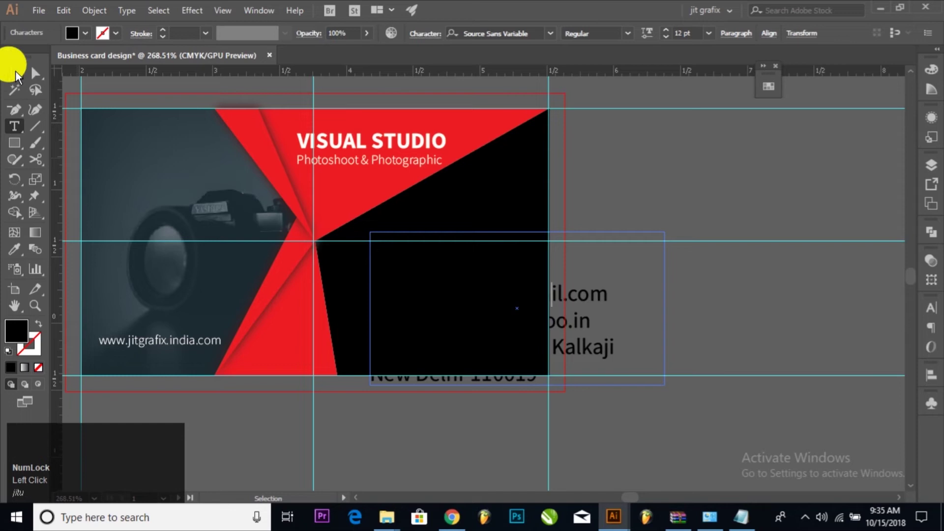
{"action": "key", "text": "ctrl+a"}
{"action": "left_click", "coordinate": [14, 321]}
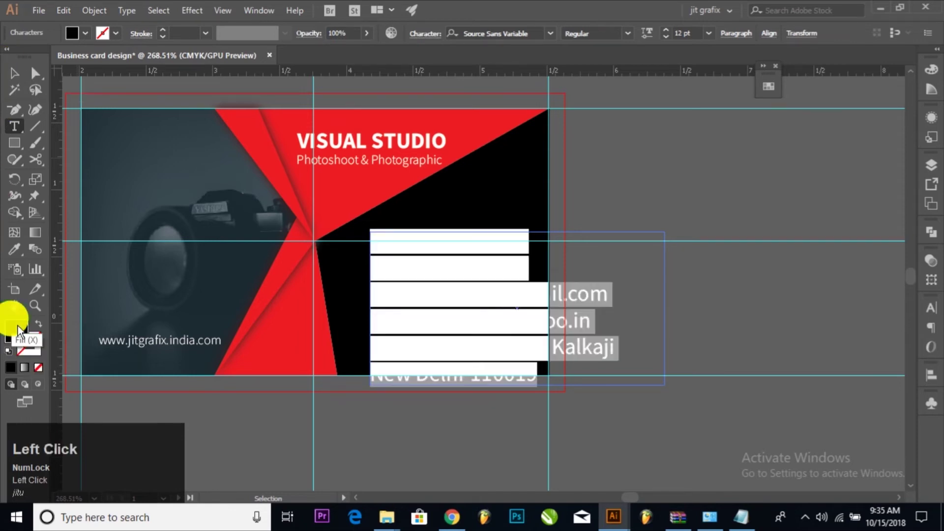
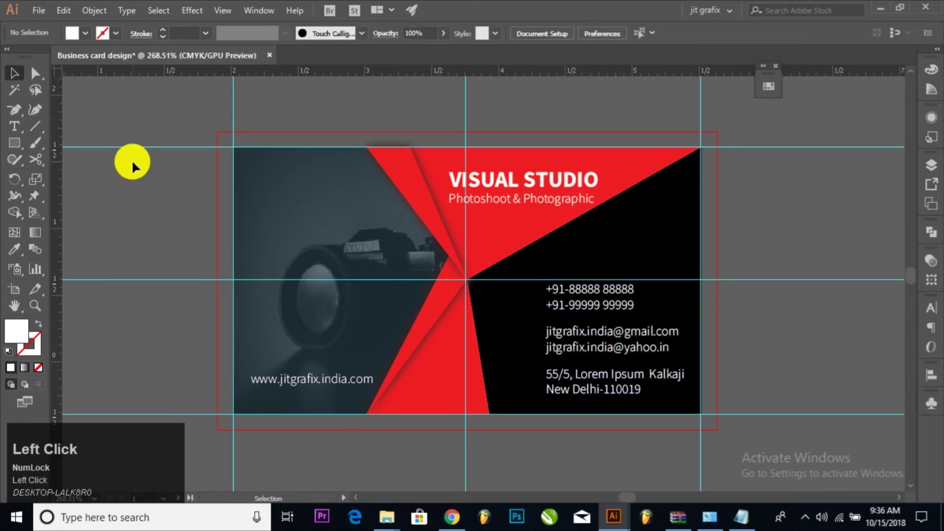
Step: Copy the camera frame and contact icons from icon.ai for the business card
{"action": "left_click", "coordinate": [889, 11]}
{"action": "left_click", "coordinate": [136, 331]}
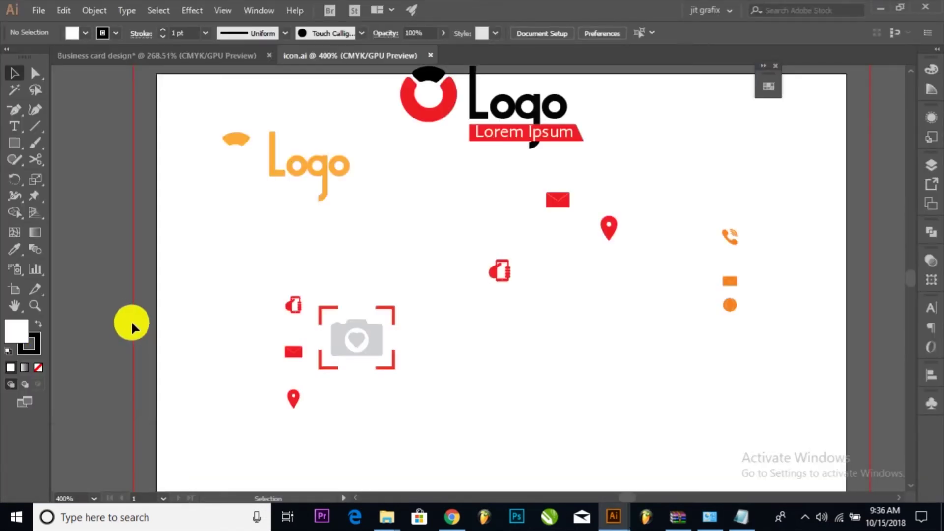
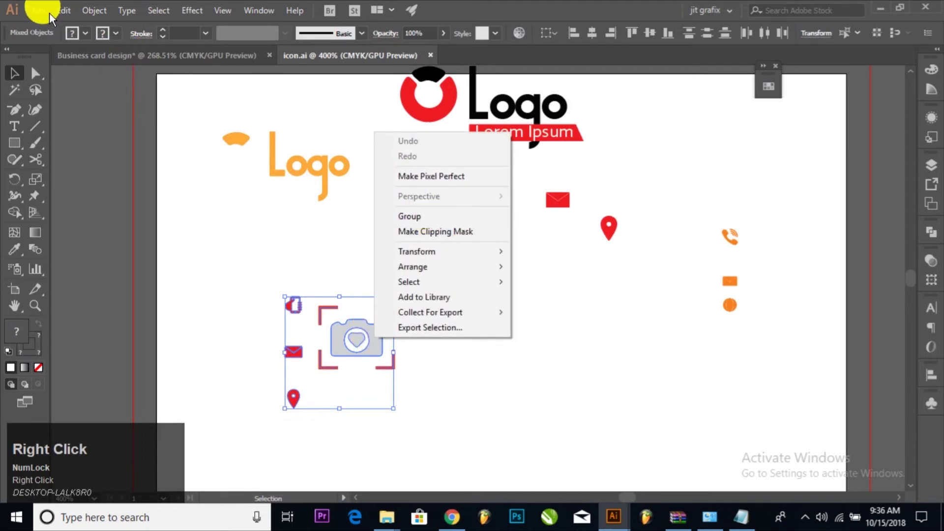
{"action": "left_click", "coordinate": [64, 15]}
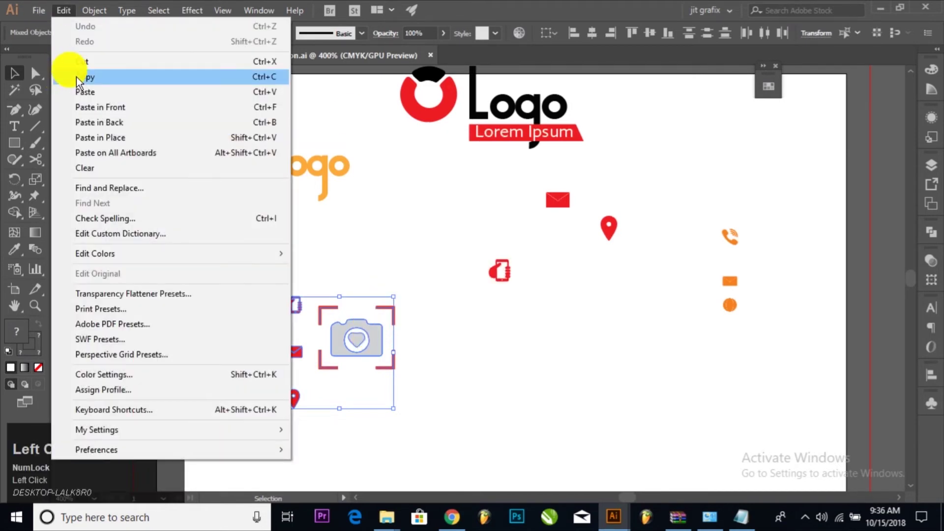
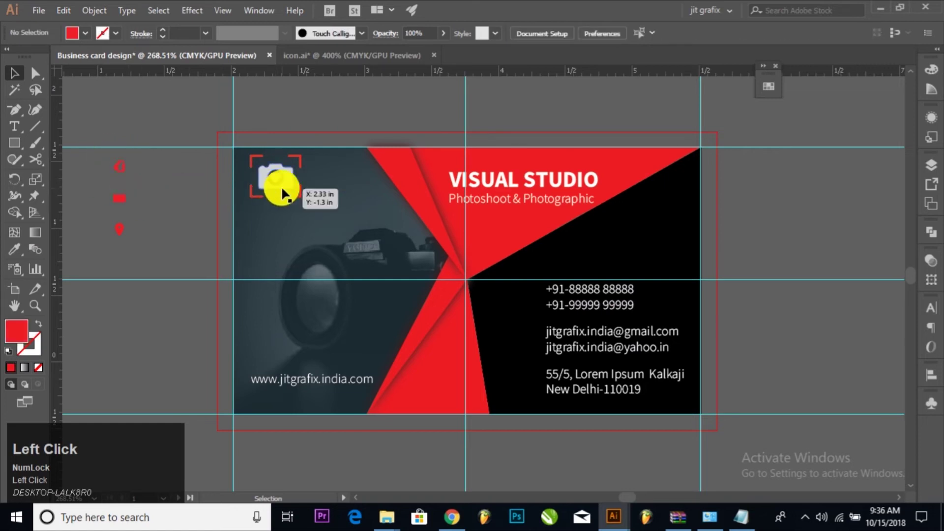
Step: Ungroup the camera icon and paste a corner frame copy onto the card
{"action": "right_click", "coordinate": [302, 197]}
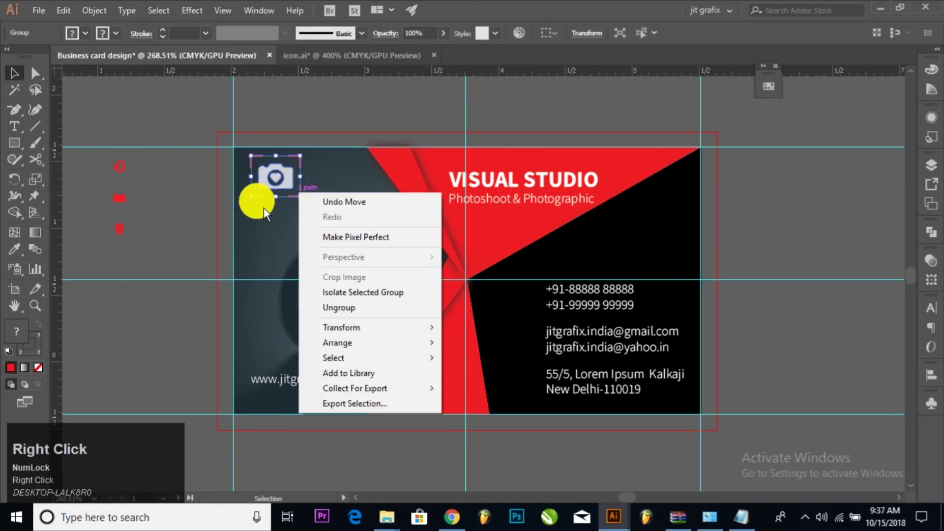
{"action": "left_click", "coordinate": [341, 314]}
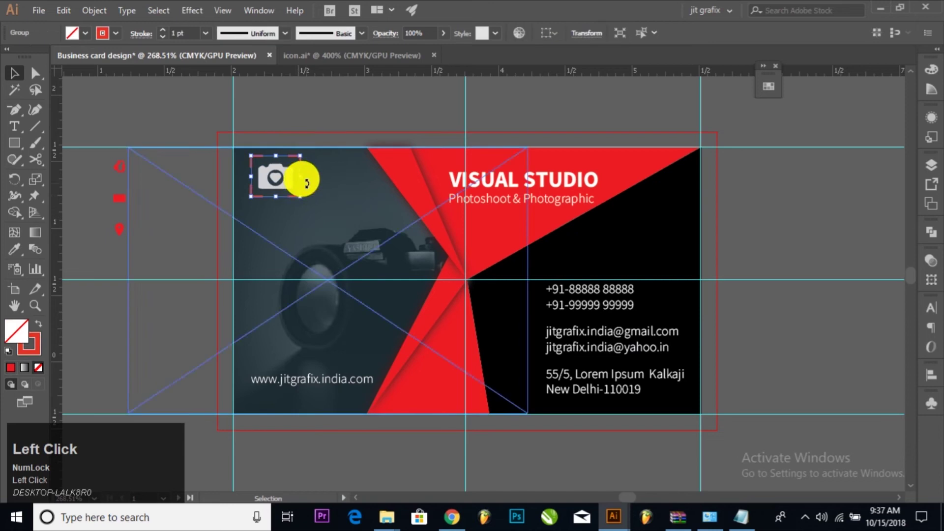
{"action": "left_click", "coordinate": [66, 15]}
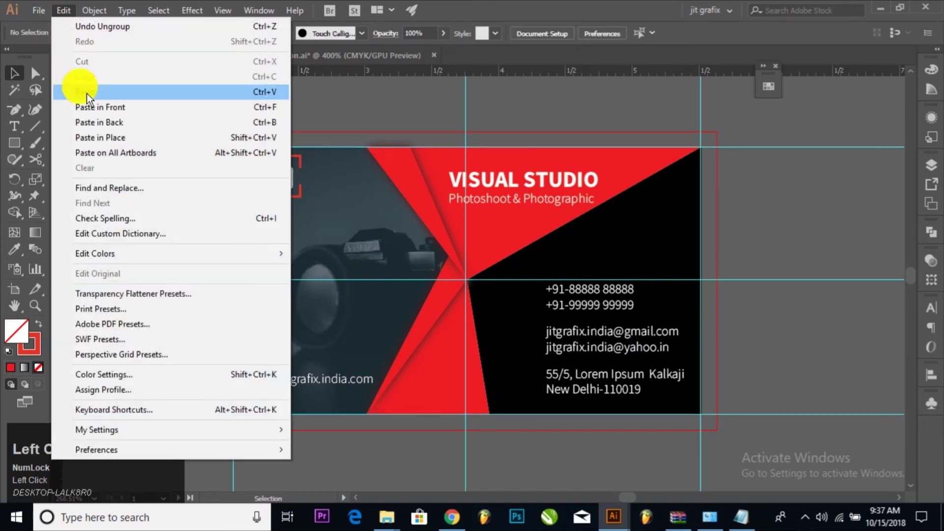
{"action": "left_click", "coordinate": [97, 98]}
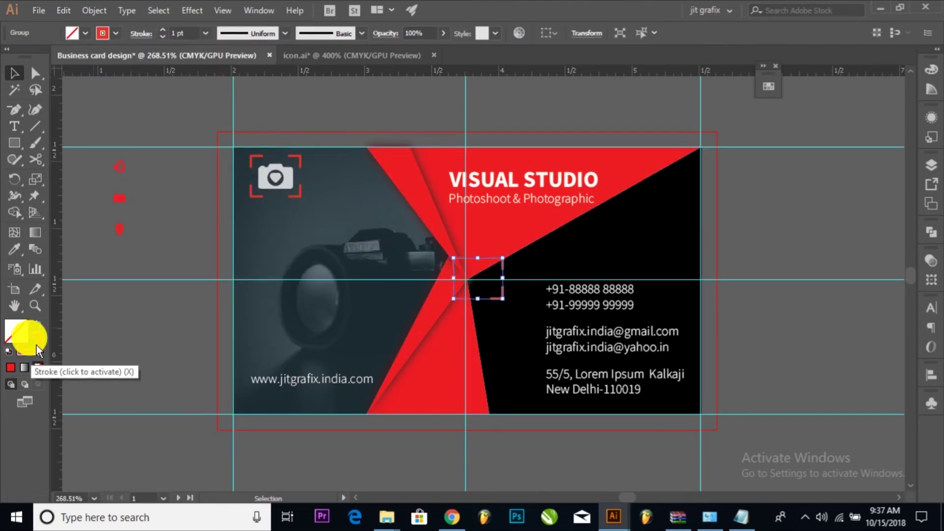
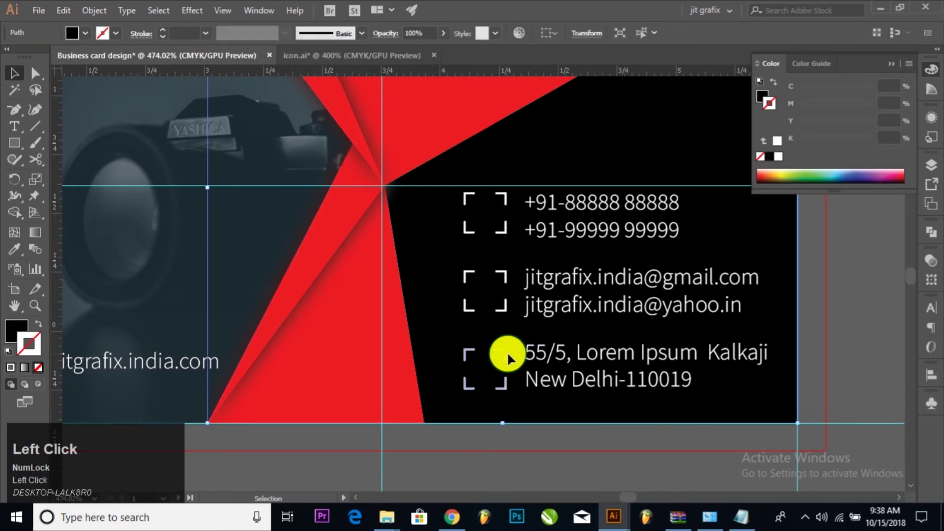
Step: Nudge the red contact icons into position inside the corner frames
{"action": "key", "text": "Up"}
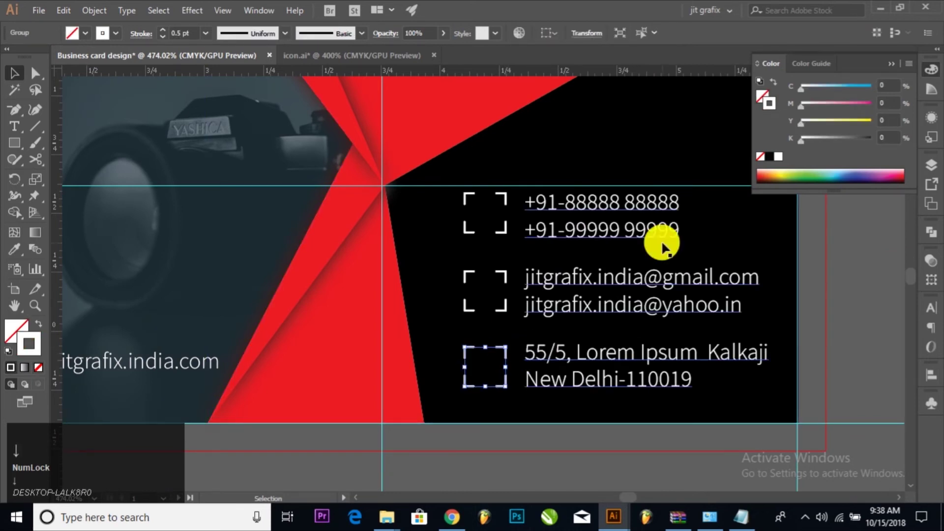
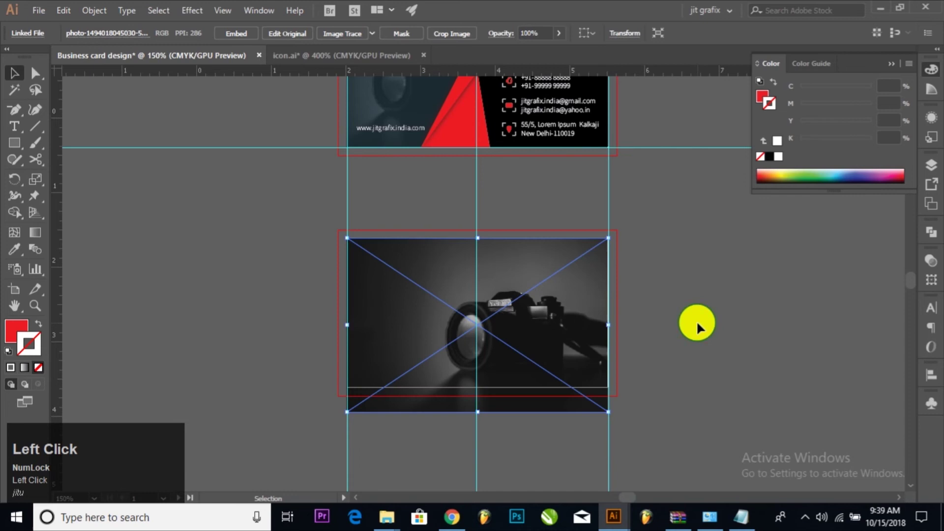
Step: Draw the card-sized rectangle over the back-side photo for the clipping mask
{"action": "key", "text": "space"}
{"action": "left_click", "coordinate": [632, 334]}
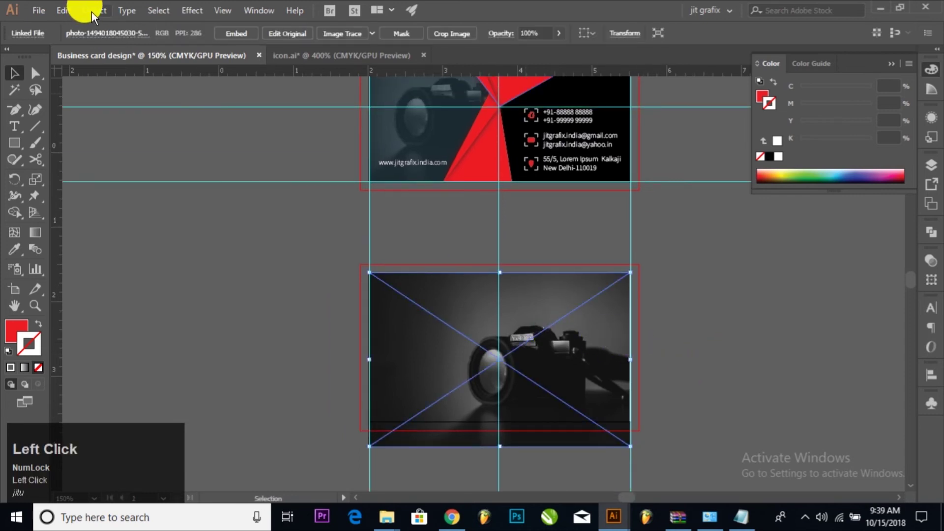
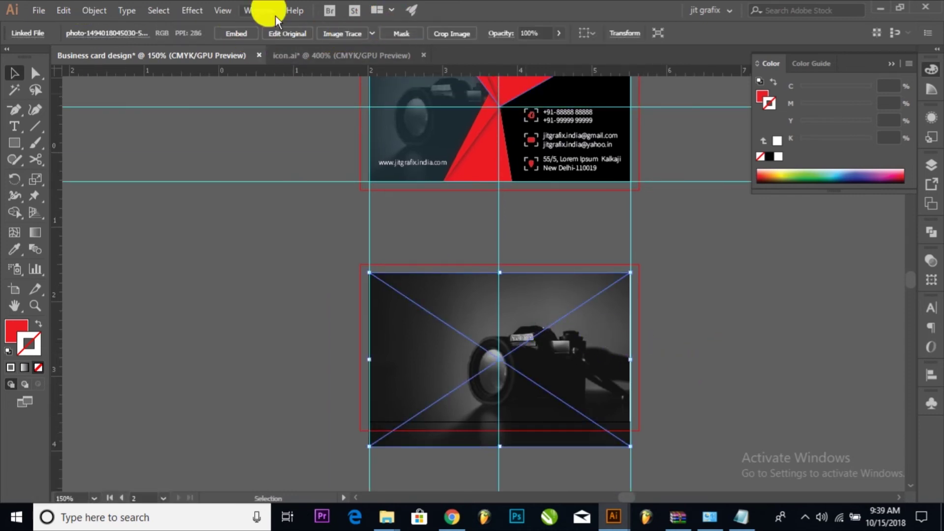
{"action": "left_click_drag", "start_coordinate": [103, 13], "coordinate": [77, 40]}
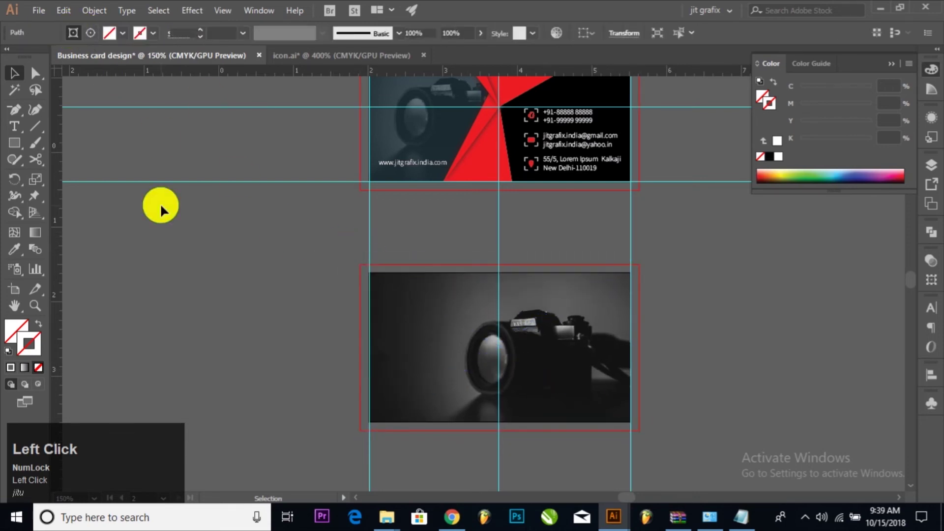
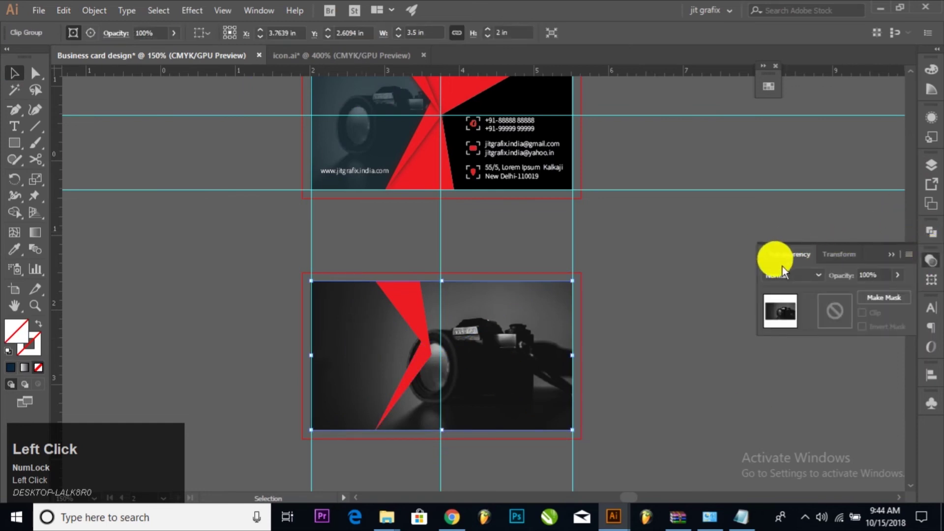
Step: Darken the back card's photo with a blue overlay and add a red V accent at top left
{"action": "left_click", "coordinate": [797, 279]}
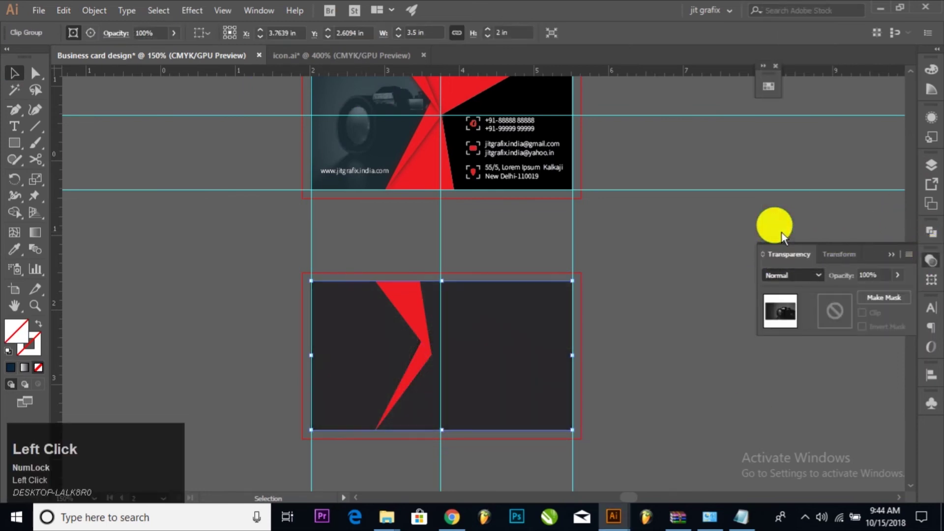
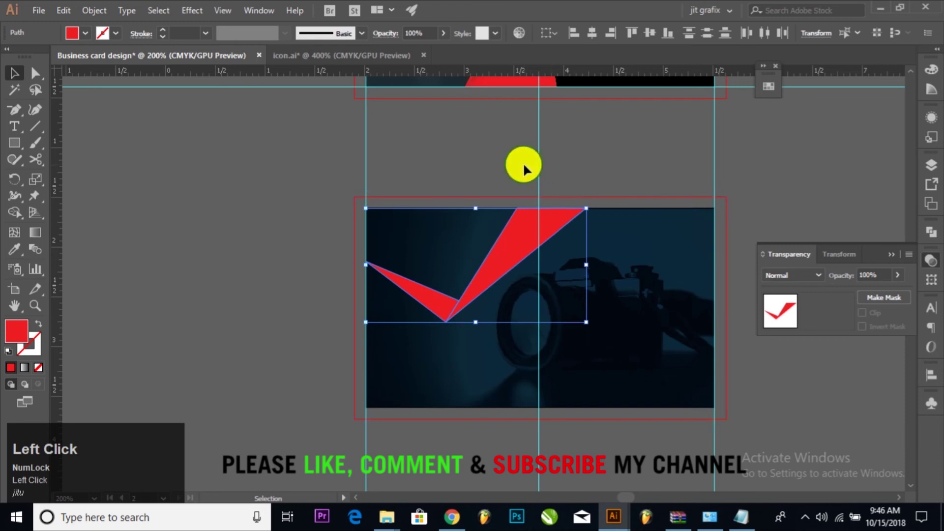
Step: Copy the camera icon from the front card and place it on the back card's top left
{"action": "key", "text": "space"}
{"action": "left_click", "coordinate": [577, 157]}
{"action": "key", "text": "space"}
{"action": "left_click", "coordinate": [665, 371]}
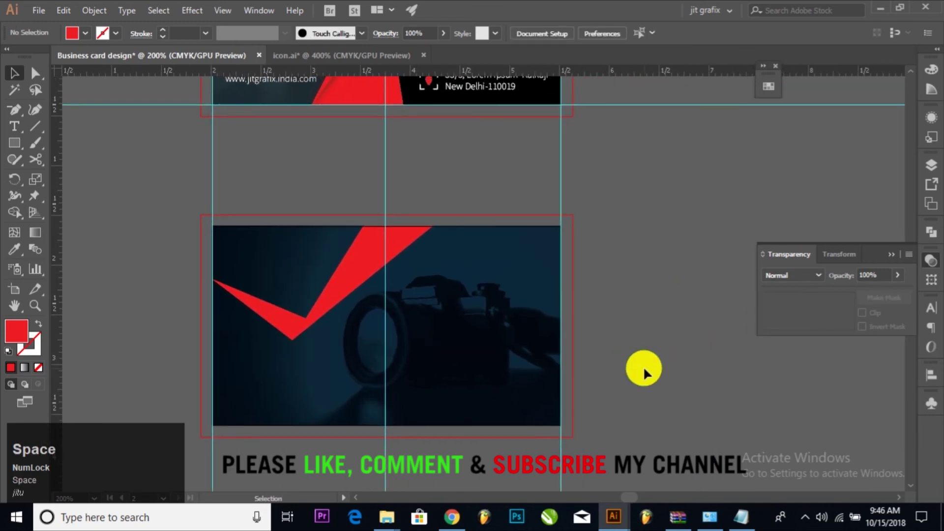
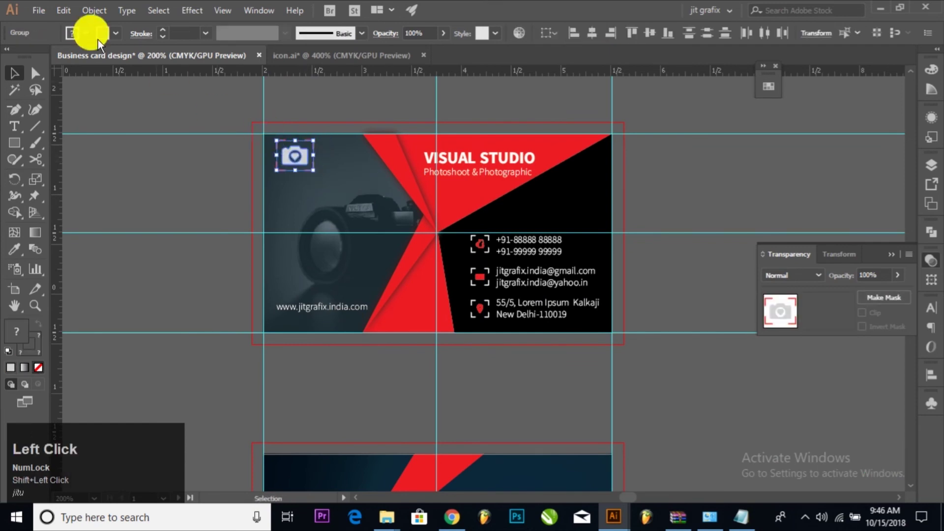
{"action": "key", "text": "space"}
{"action": "left_click", "coordinate": [339, 381]}
{"action": "key", "text": "space"}
{"action": "left_click", "coordinate": [372, 396]}
{"action": "key", "text": "space"}
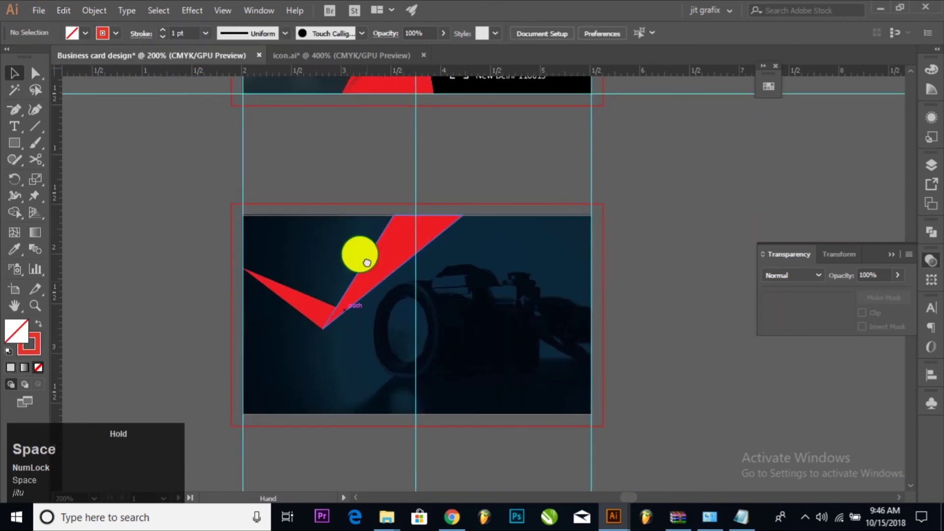
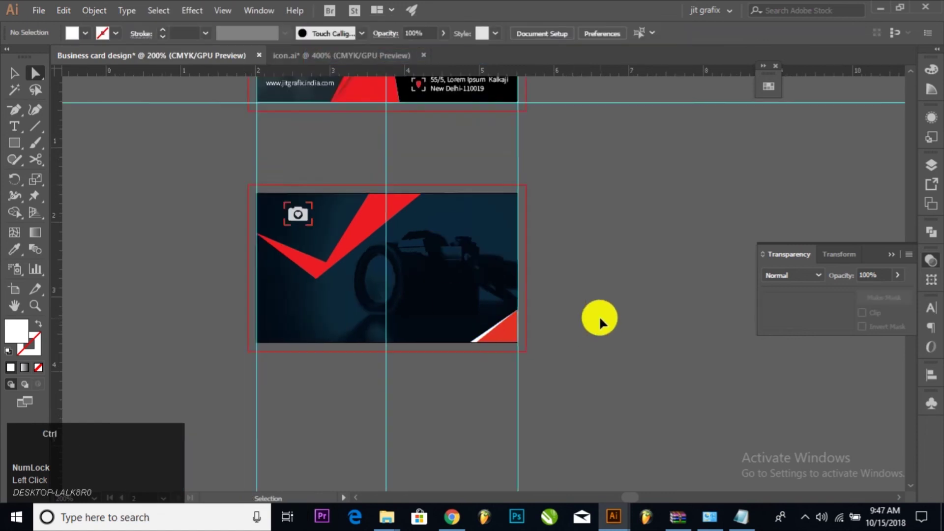
Step: Draw a red triangle in the back card's bottom-right corner
{"action": "key", "text": "space"}
{"action": "left_click", "coordinate": [559, 235]}
{"action": "key", "text": "space"}
{"action": "left_click_drag", "start_coordinate": [289, 115], "coordinate": [575, 332]}
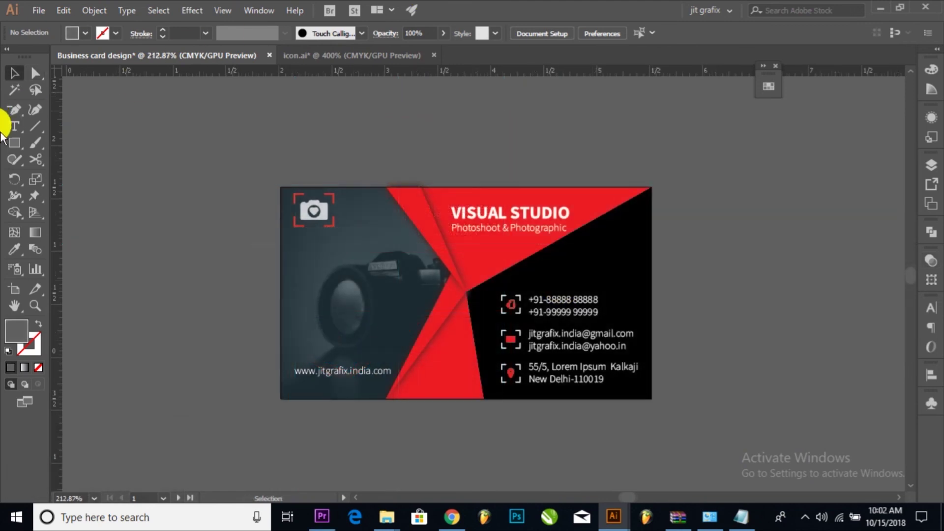
Step: Draw a card-sized rectangle over the front card with a -45° white-to-black linear gradient
{"action": "left_click", "coordinate": [17, 144]}
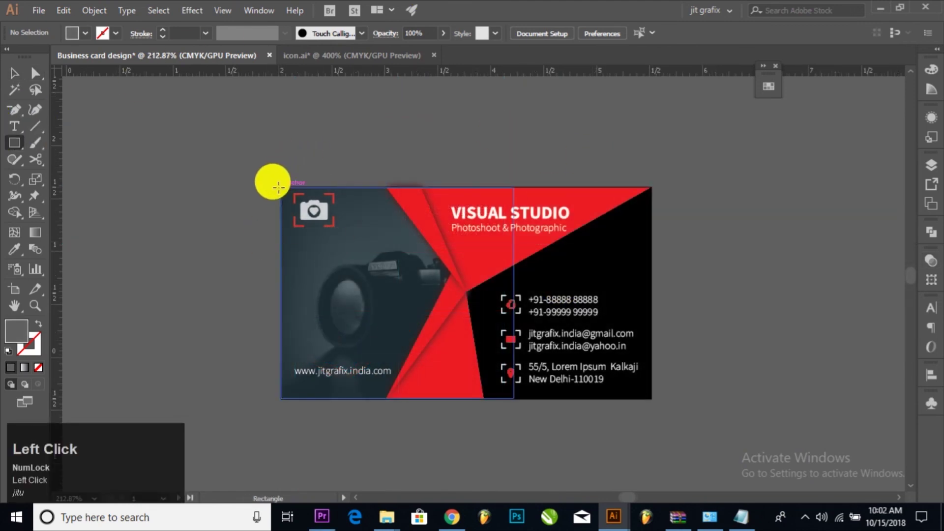
{"action": "left_click_drag", "start_coordinate": [282, 193], "coordinate": [264, 13]}
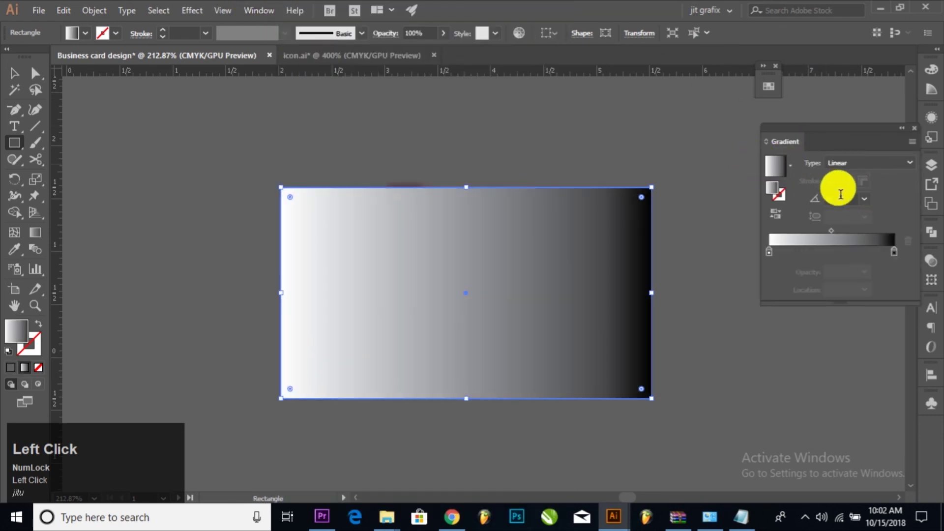
{"action": "left_click_drag", "start_coordinate": [835, 231], "coordinate": [841, 167]}
{"action": "left_click", "coordinate": [842, 167]}
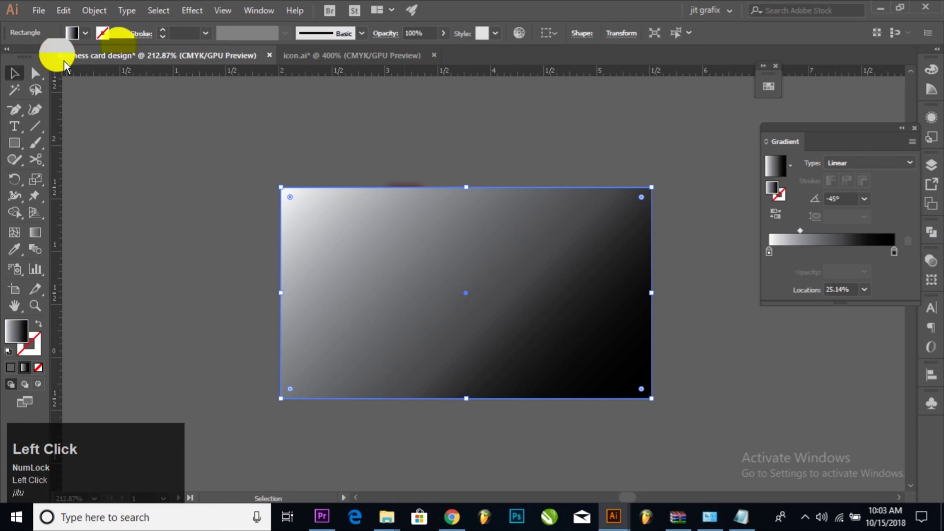
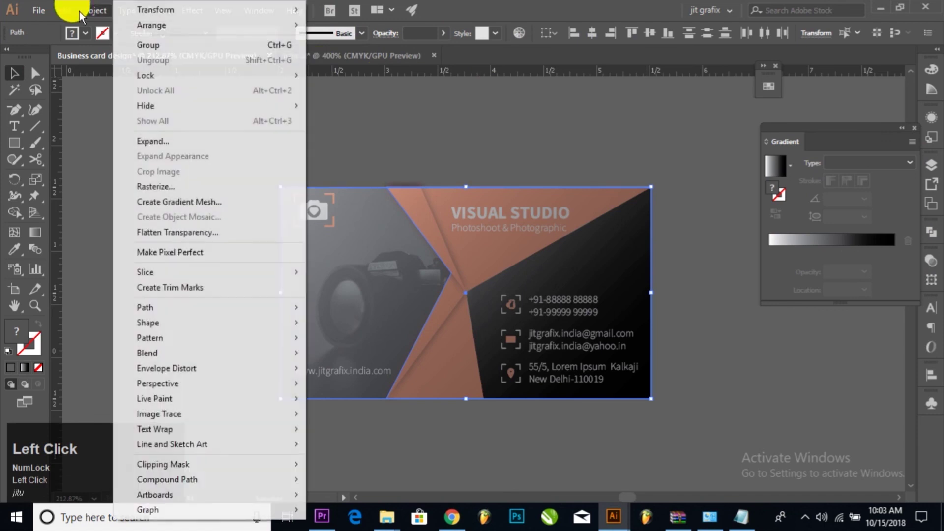
Step: Release the camera photo's clipping mask and resize its frame to meet the red shapes
{"action": "key", "text": "ctrl+z"}
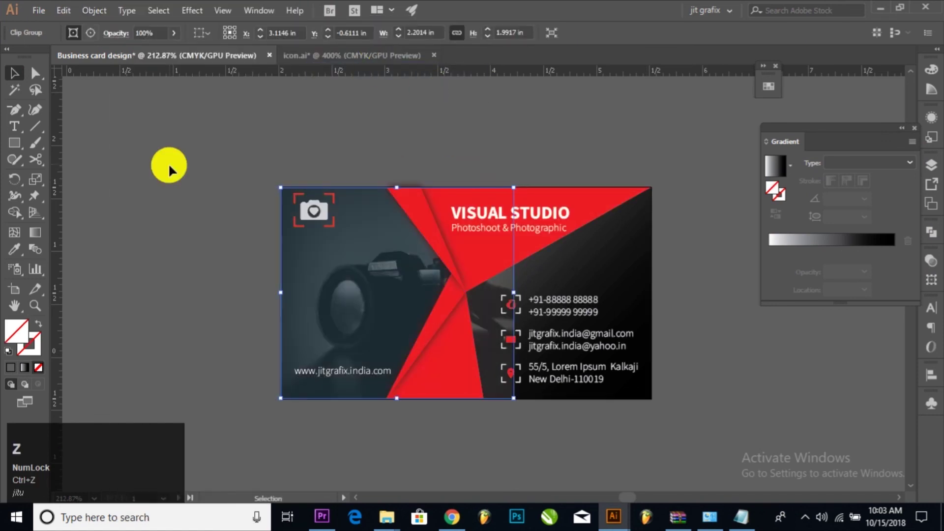
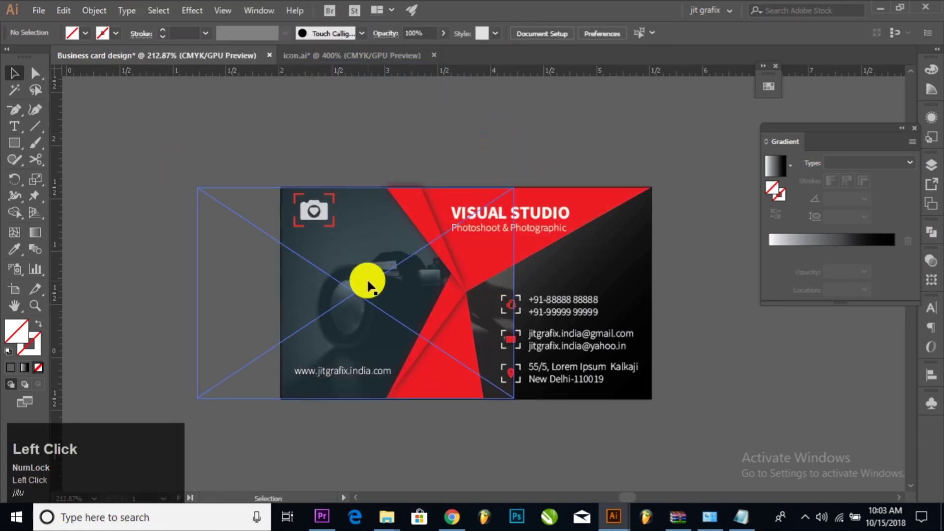
{"action": "right_click", "coordinate": [376, 292]}
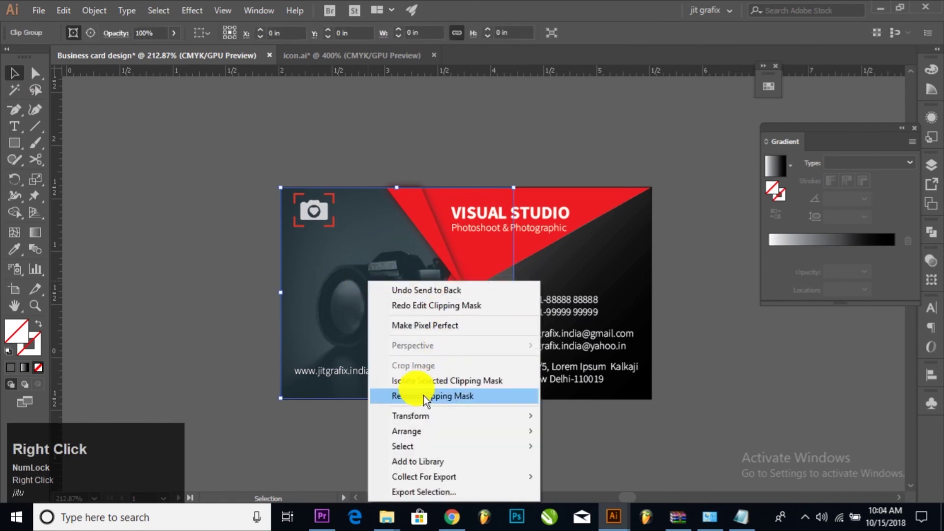
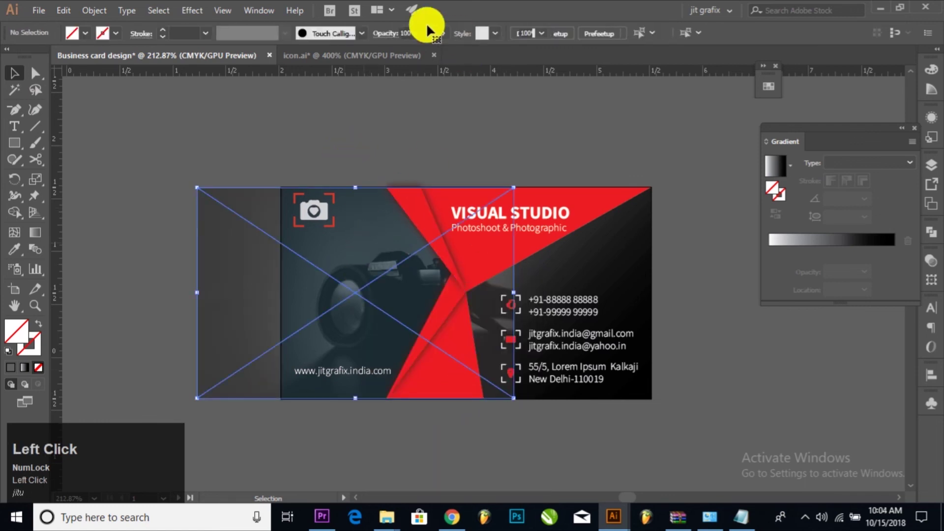
{"action": "left_click_drag", "start_coordinate": [411, 35], "coordinate": [201, 298]}
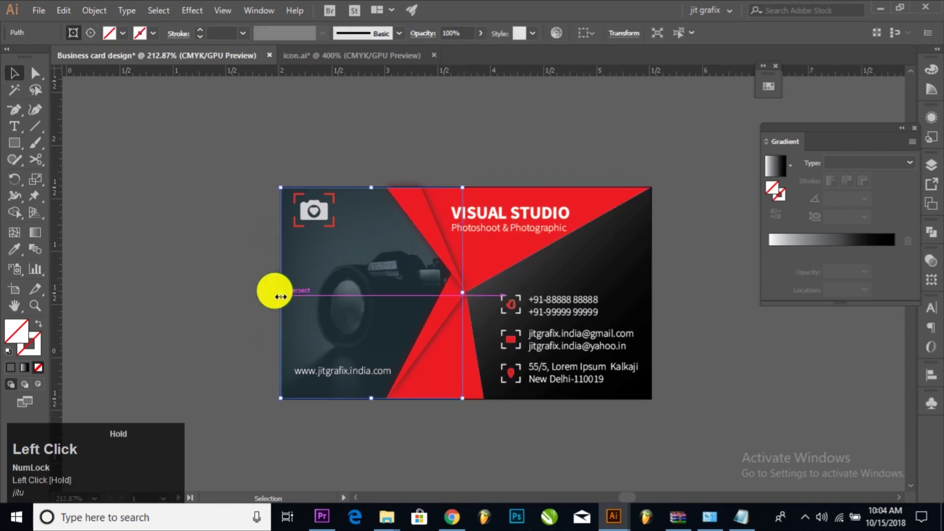
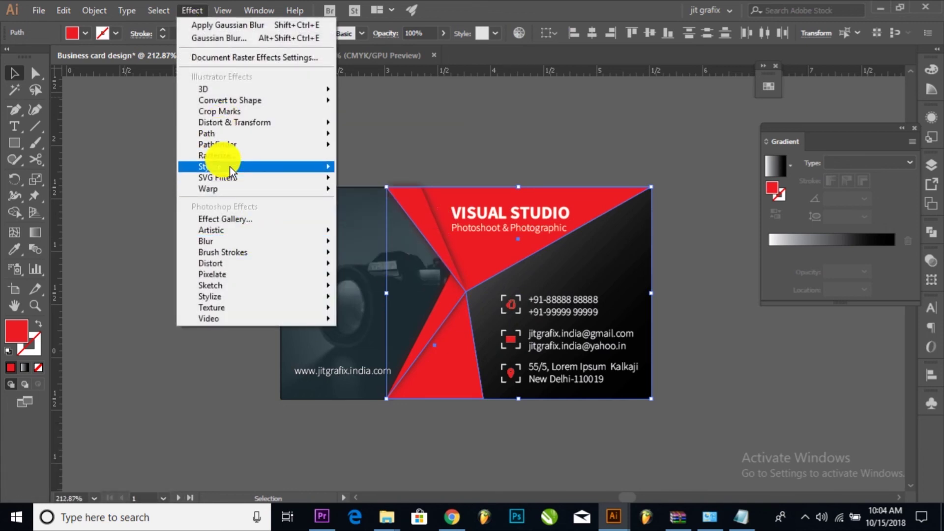
Step: Add a Drop Shadow effect to the red shapes with Normal mode and reduced opacity and offset
{"action": "left_click", "coordinate": [391, 166]}
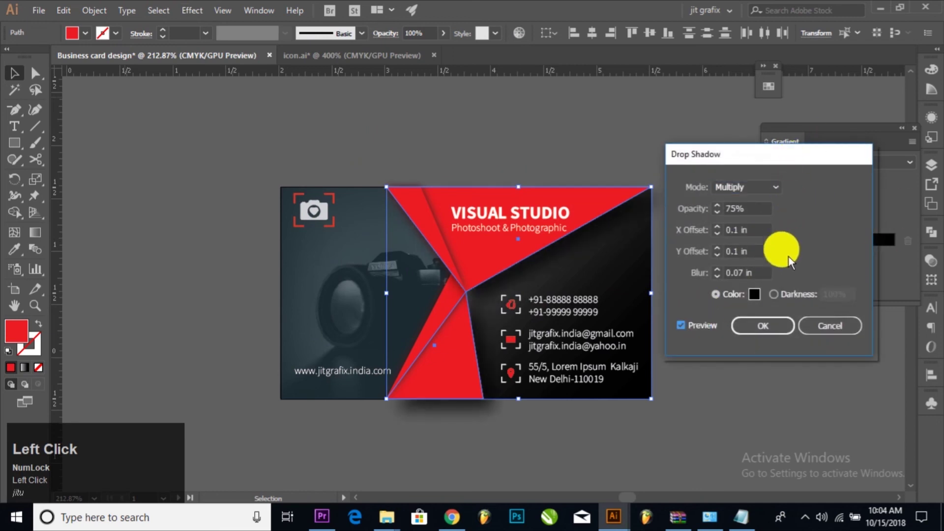
{"action": "left_click", "coordinate": [760, 235]}
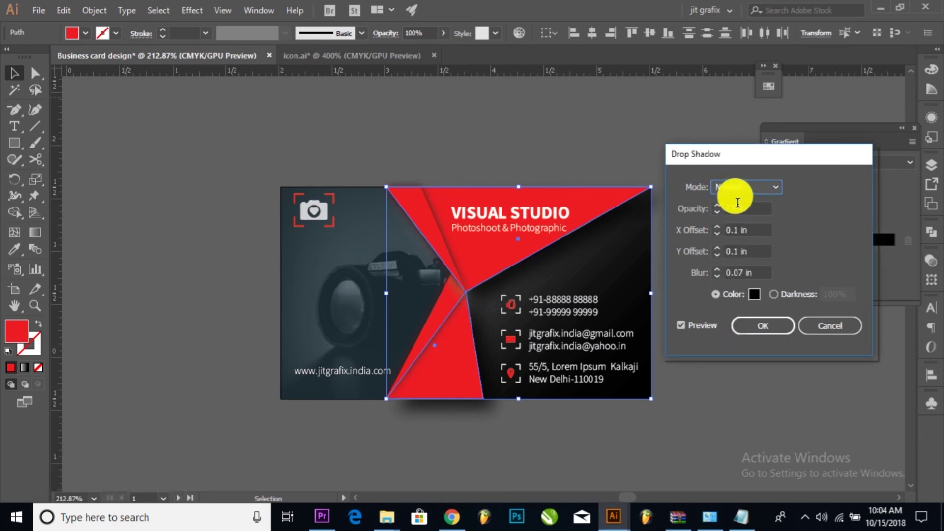
{"action": "left_click", "coordinate": [763, 212]}
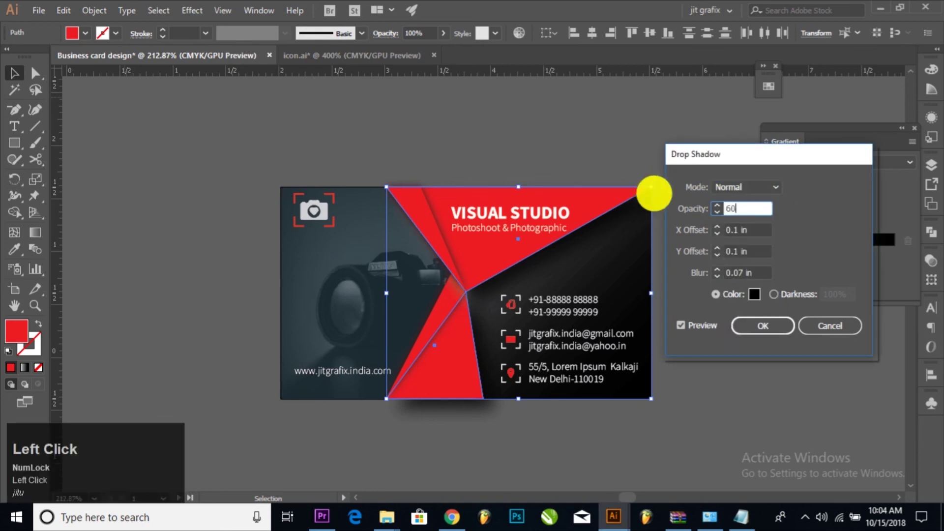
{"action": "key", "text": "Tab"}
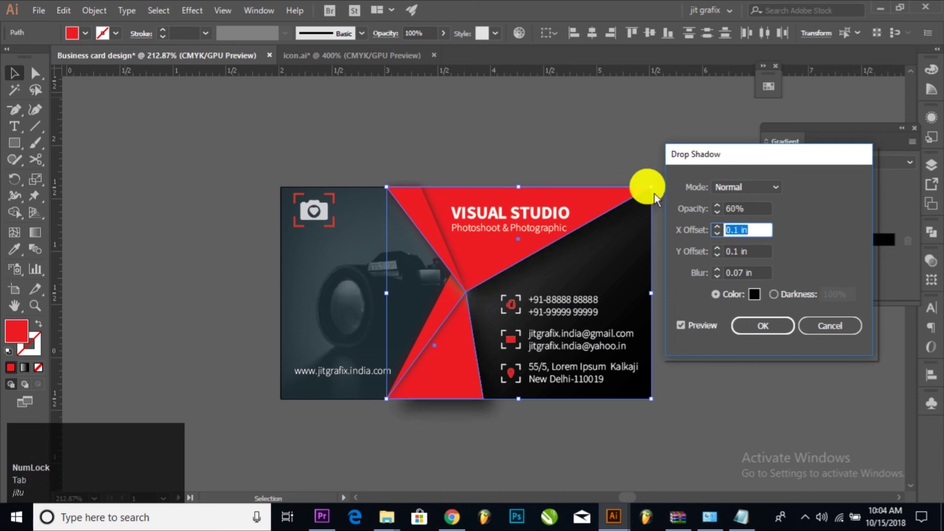
{"action": "key", "text": "Tab"}
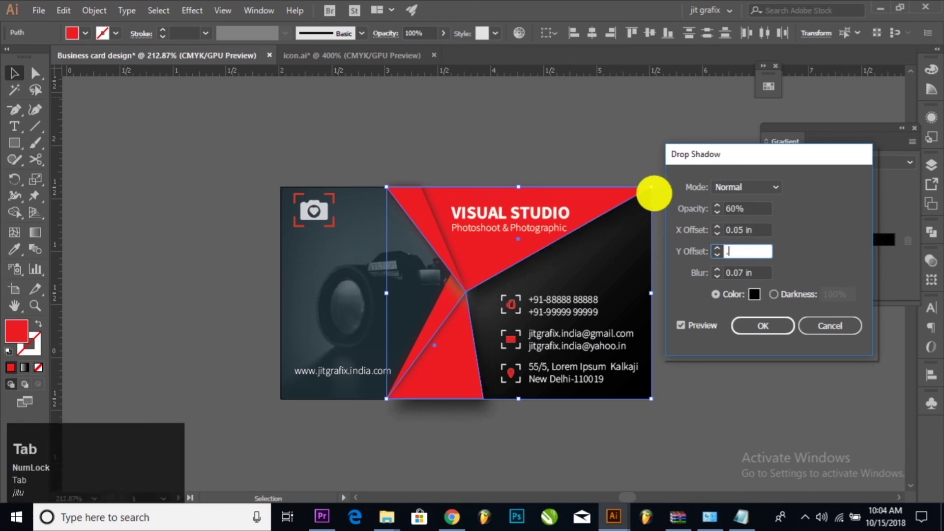
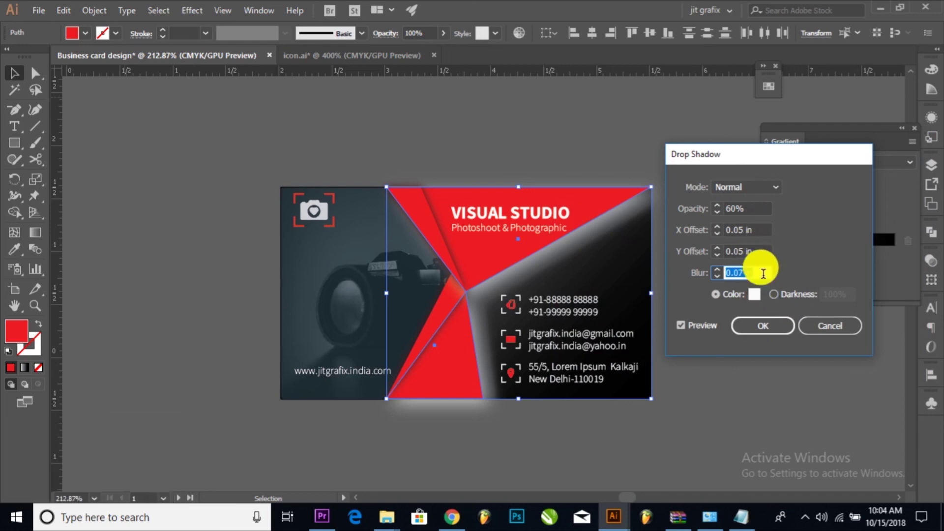
Step: Finish the shadow at 5% opacity, 0.05 in offsets, white colour, and apply it
{"action": "left_click", "coordinate": [759, 211]}
{"action": "key", "text": "Tab"}
{"action": "left_click", "coordinate": [754, 216]}
{"action": "key", "text": "Tab"}
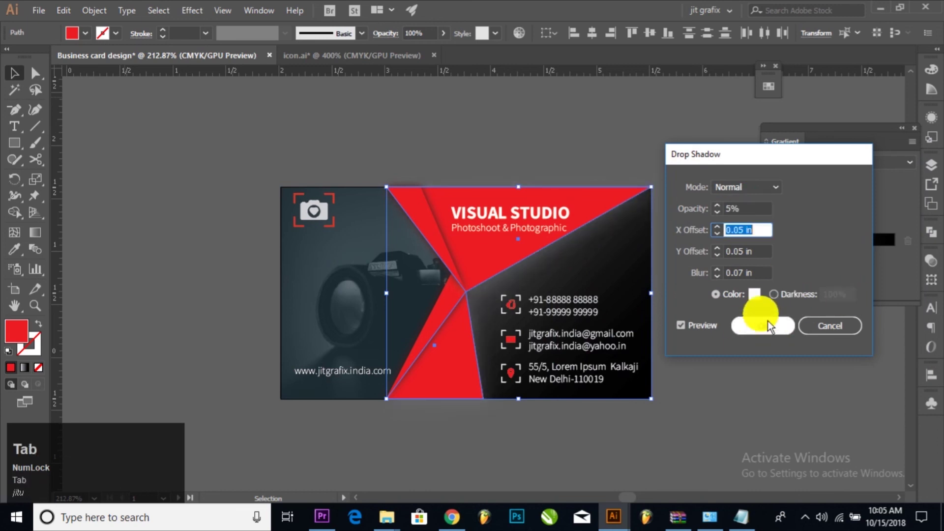
{"action": "left_click", "coordinate": [776, 298]}
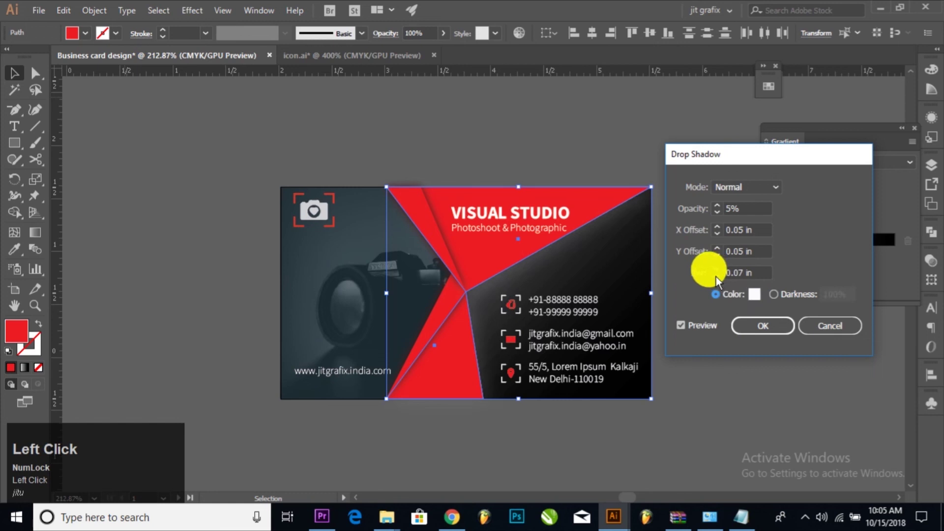
{"action": "left_click", "coordinate": [762, 329]}
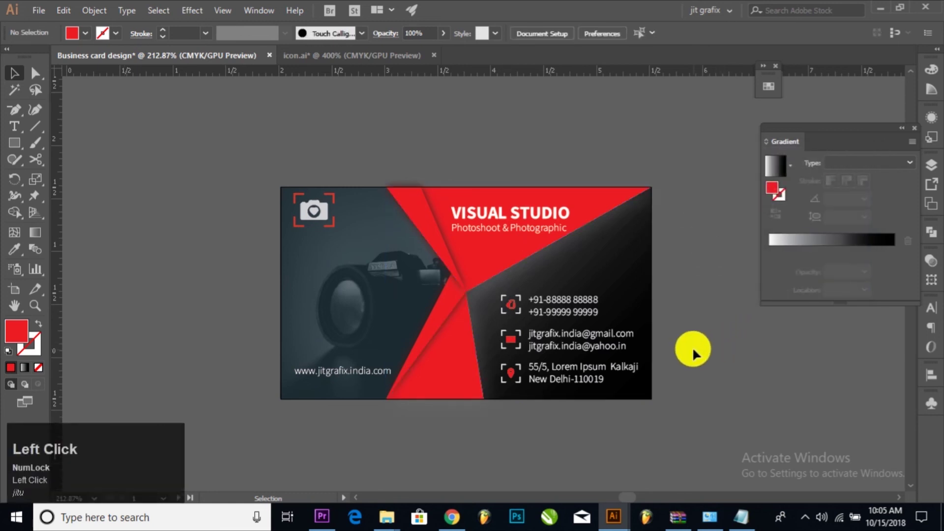